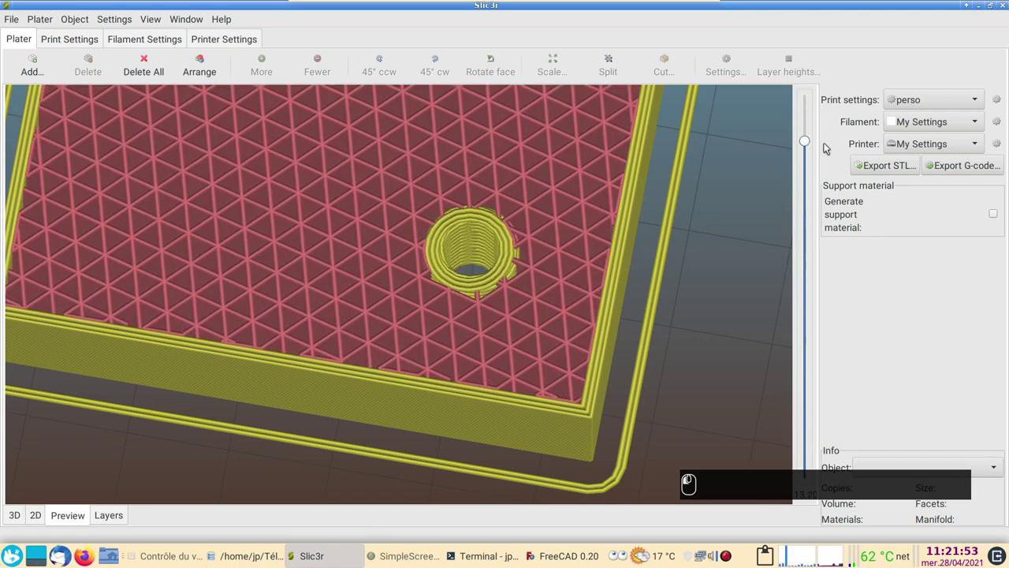
- Orbit the sliced preview around the hole, view it from above and step through the layers
middle_click(652, 220)
scroll(down, 3)
click(679, 267)
middle_click(744, 360)
click(694, 271)
scroll(up, 3)
middle_click(688, 281)
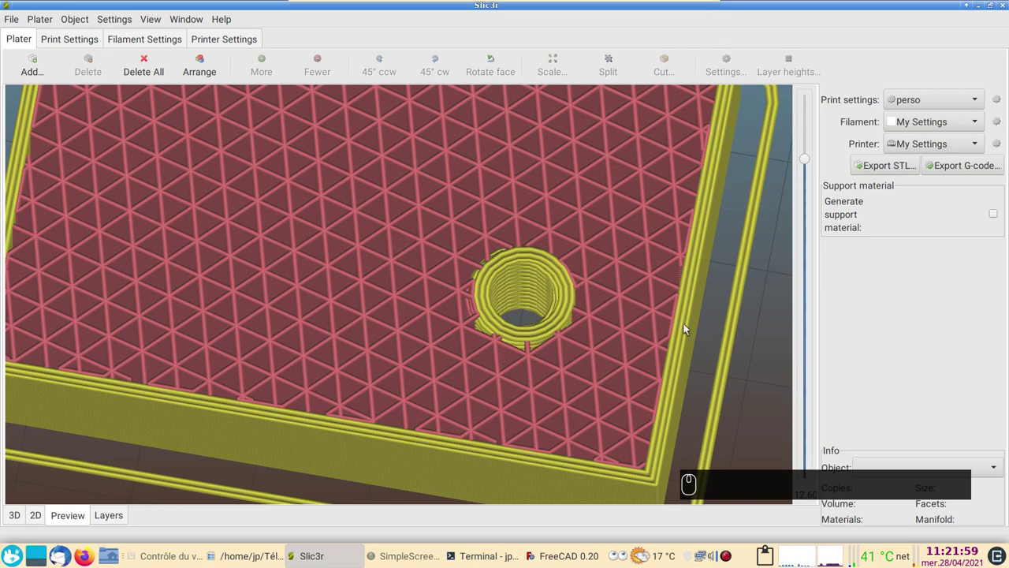
drag(645, 335, 618, 250)
drag(616, 255, 529, 295)
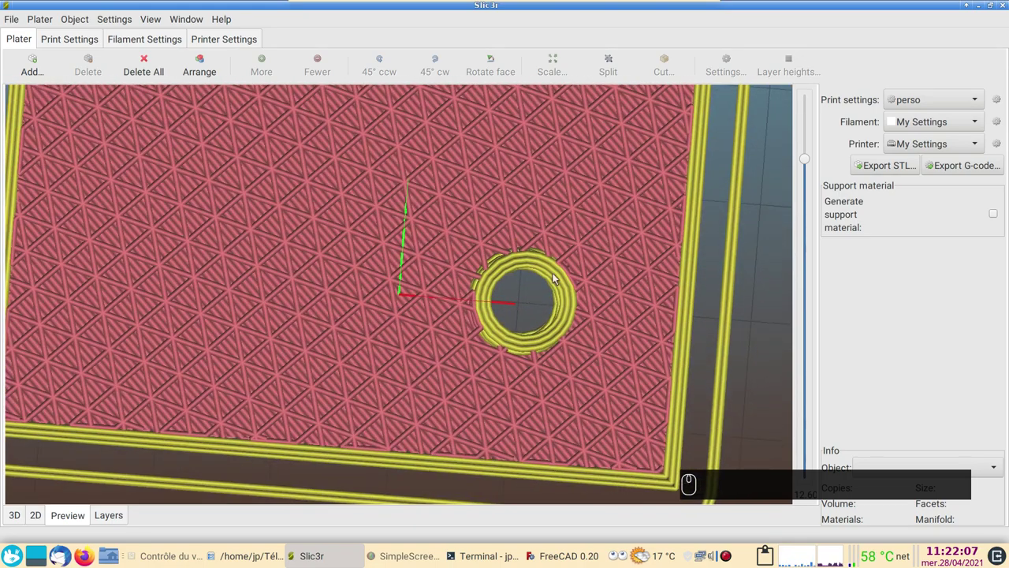
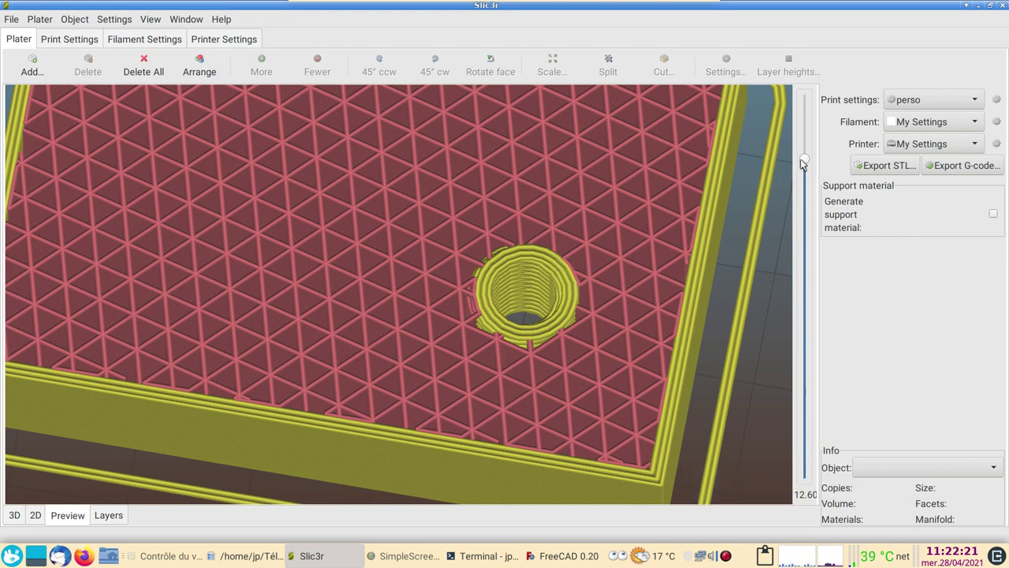
drag(808, 158, 807, 257)
- Rotate the view around the finished support block in FreeCAD
drag(803, 342, 800, 389)
drag(798, 310, 483, 411)
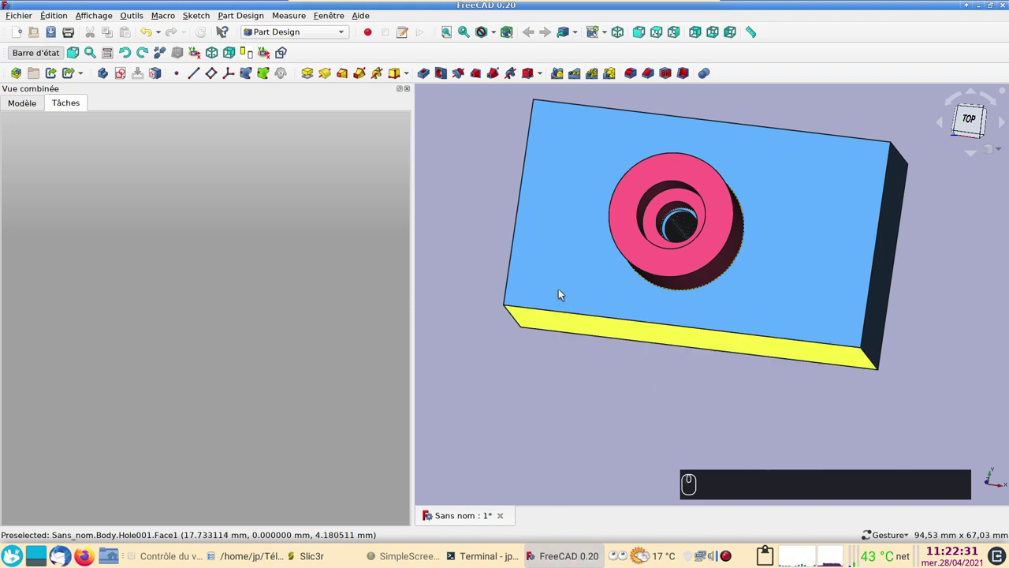
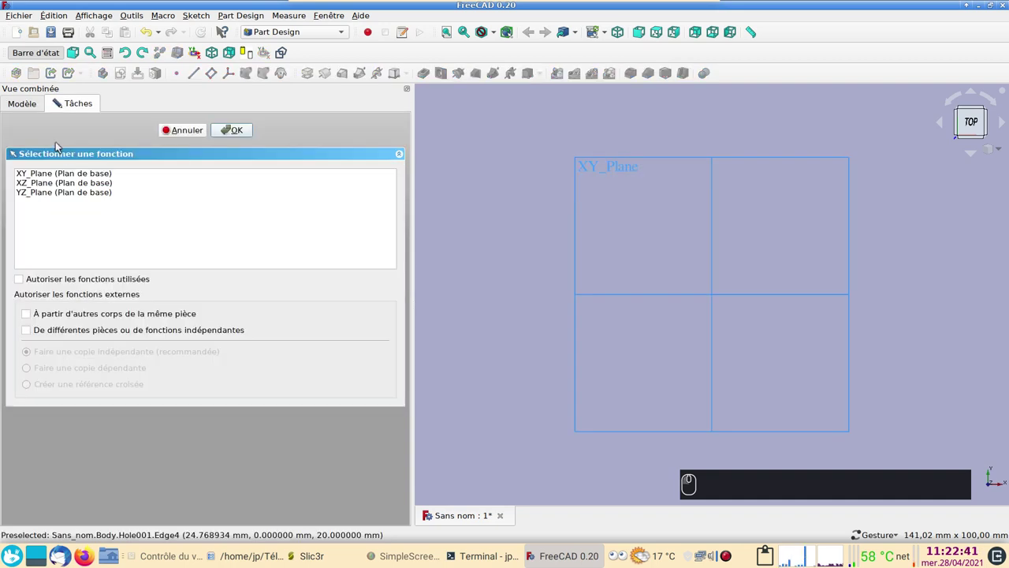
- Sketch a rectangle from the origin on the XY plane and lock its top-right corner, about 54.7 by 30.9 mm
drag(71, 172, 323, 80)
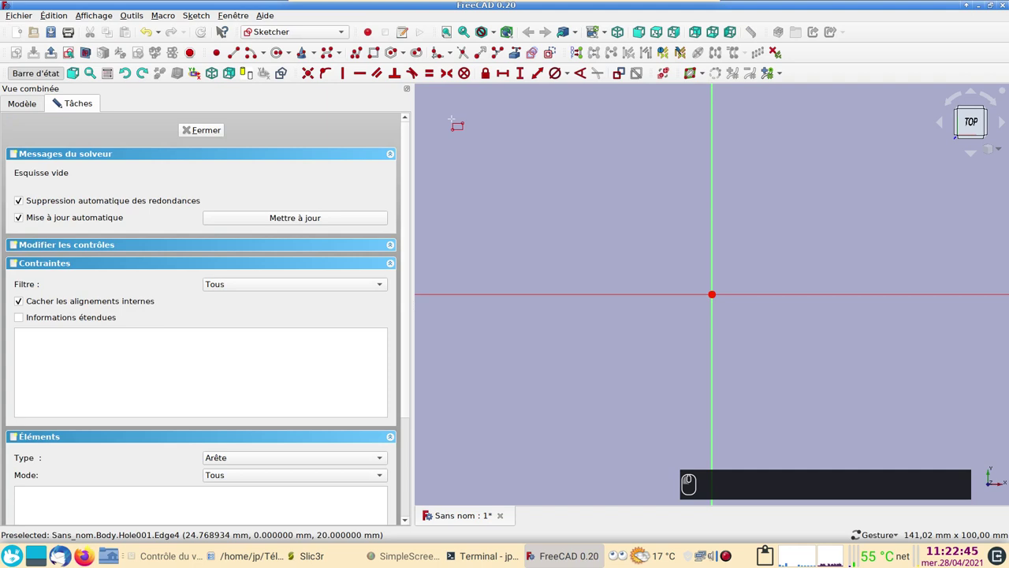
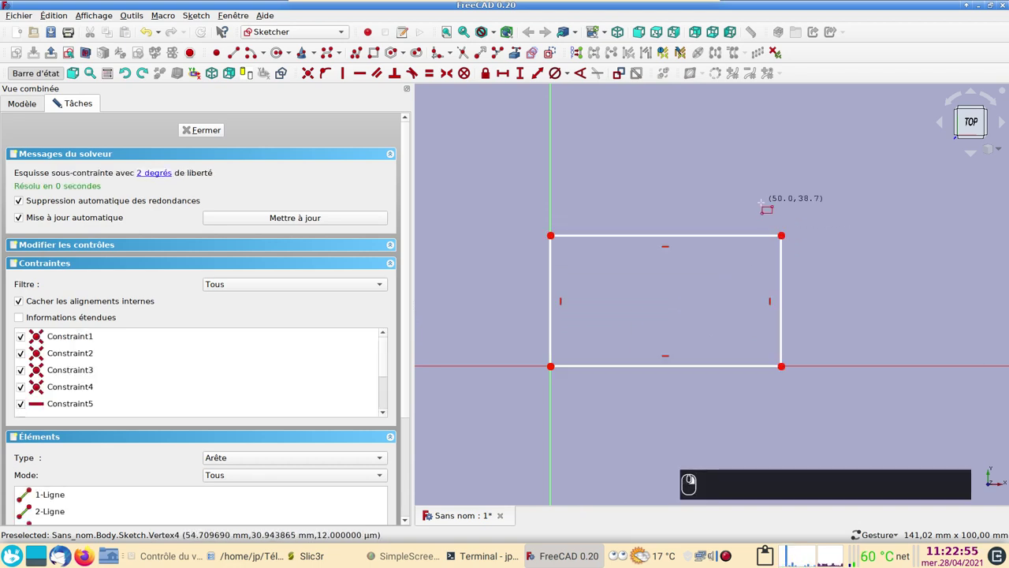
drag(768, 204, 788, 236)
click(788, 236)
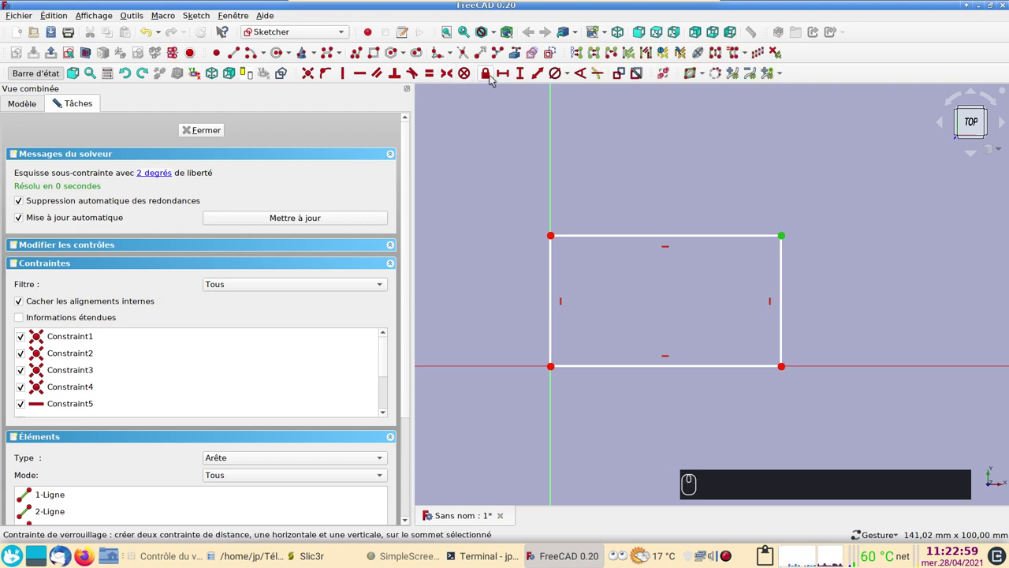
drag(492, 73, 747, 362)
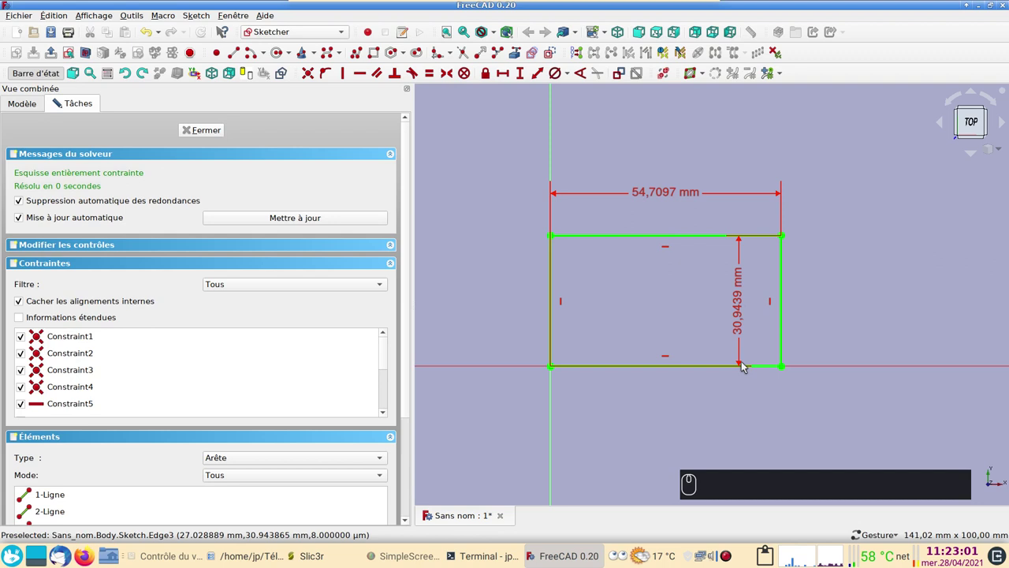
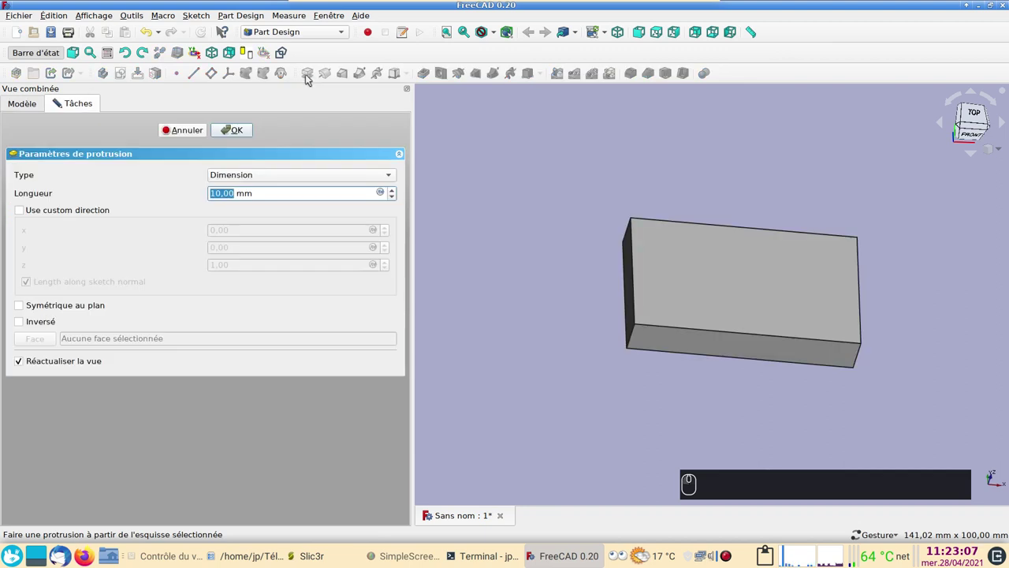
- Pad the rectangle 20 mm into a solid block
key(KP_2)
key(KP_0)
key(Return)
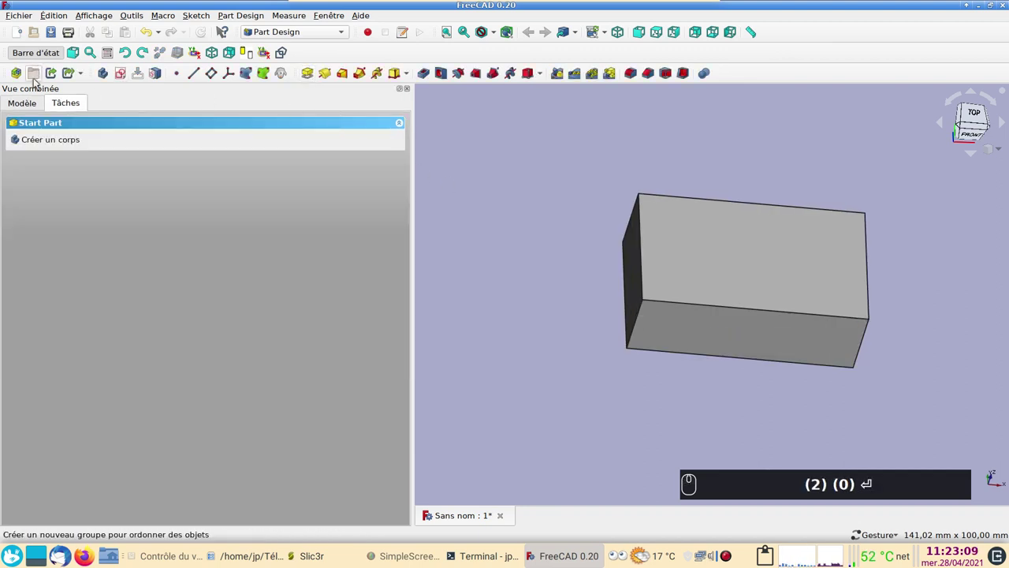
text((0))
- Rename the body's description to 'support' in the model tree
drag(39, 96, 131, 115)
click(138, 153)
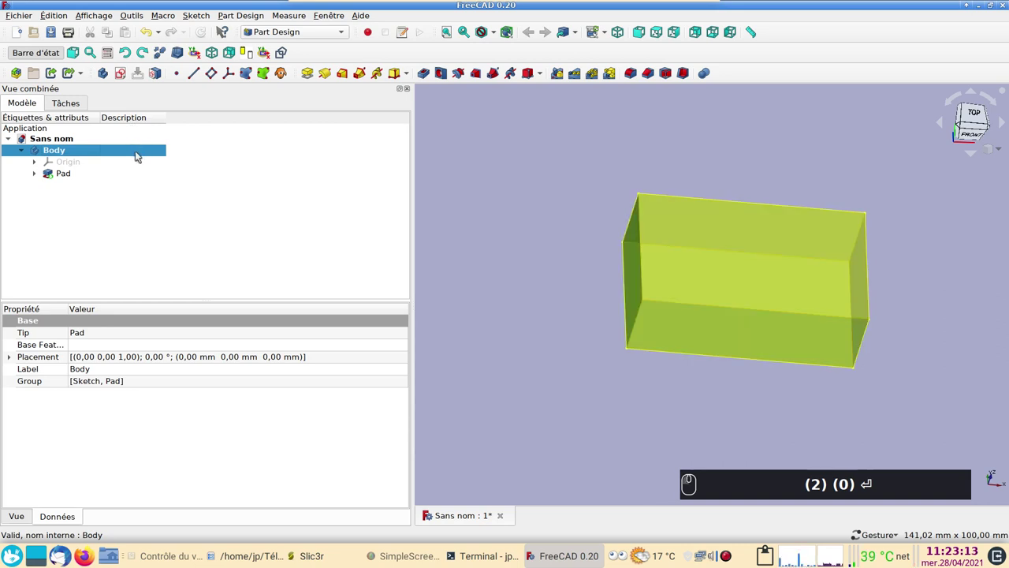
key(F2)
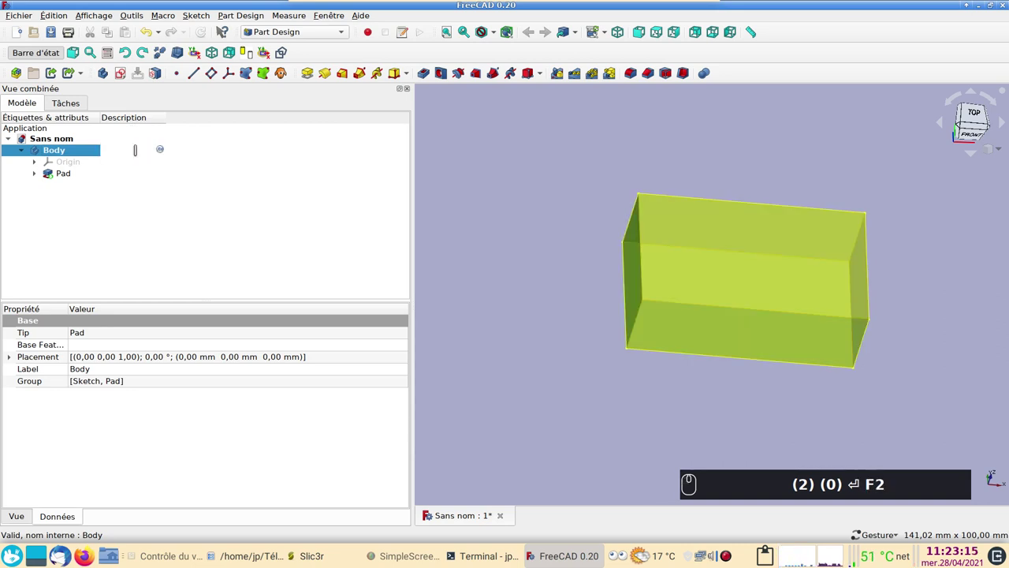
key(u)
text(pport)
key(Return)
- Set the support body's shape colour to light blue in its appearance settings
drag(590, 319, 82, 153)
click(80, 153)
drag(126, 189, 381, 231)
drag(402, 231, 645, 360)
drag(645, 360, 206, 418)
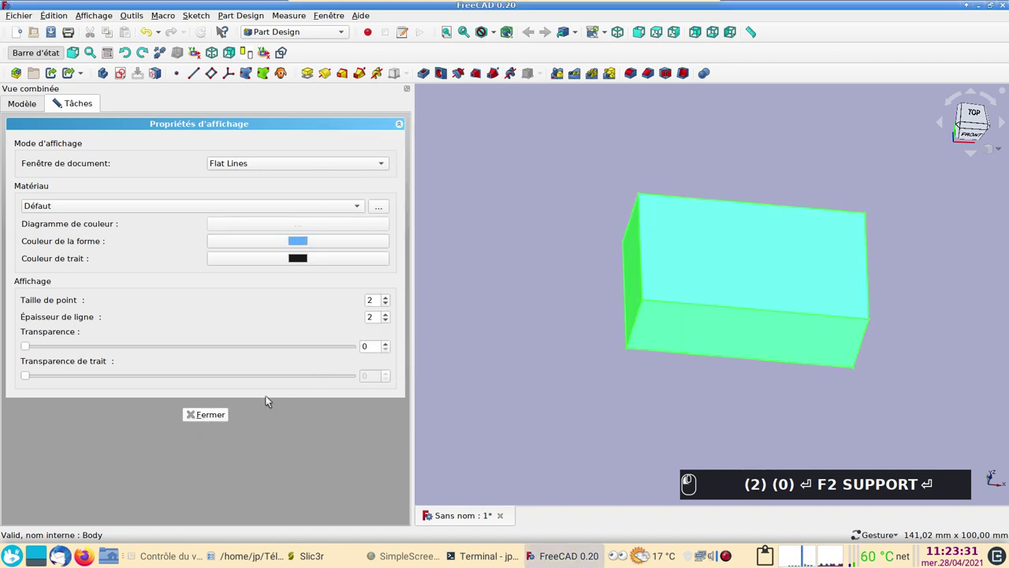
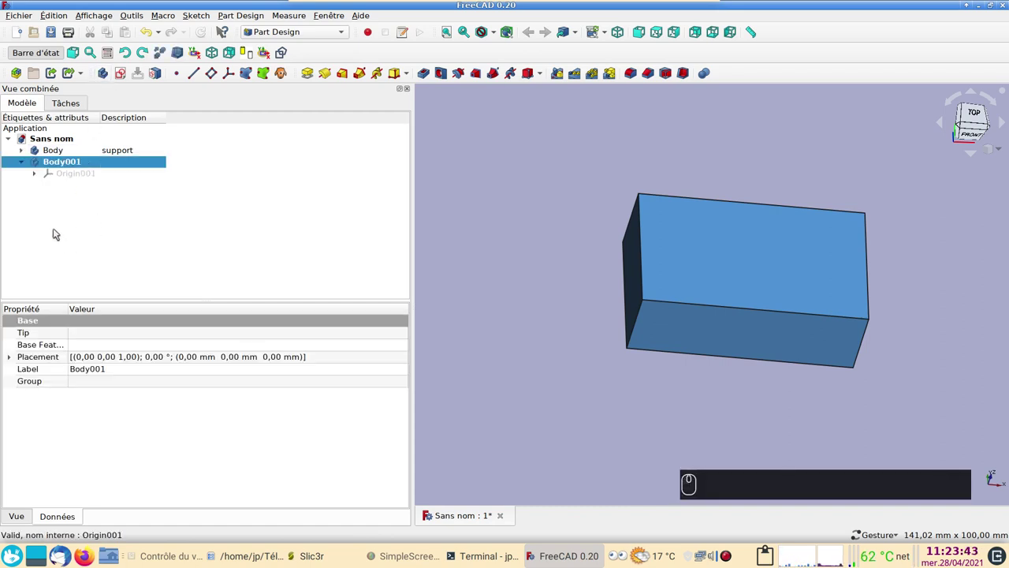
- Describe the newly created second body as 'plot'
drag(127, 164, 127, 161)
key(F2)
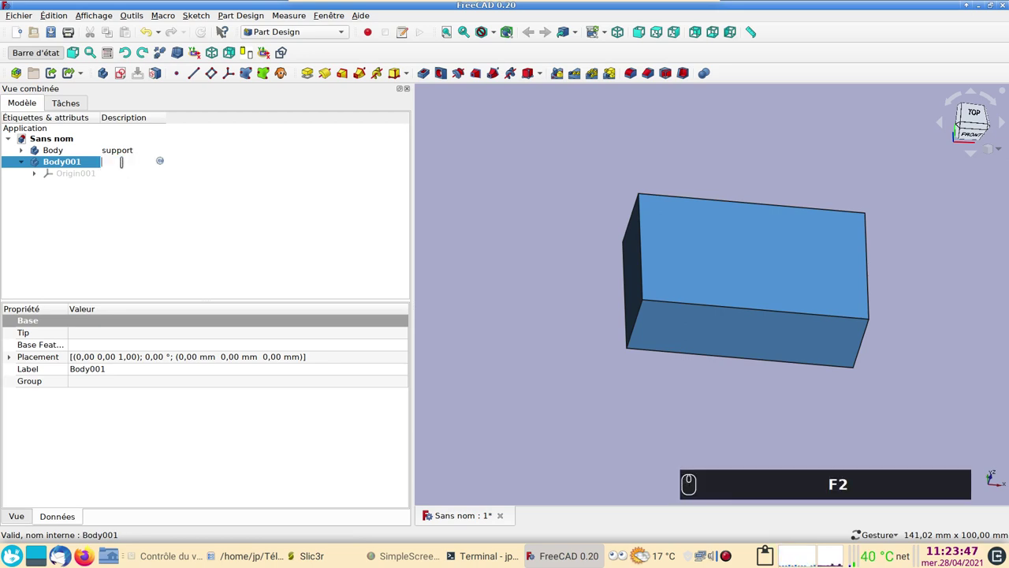
text(plot)
key(Return)
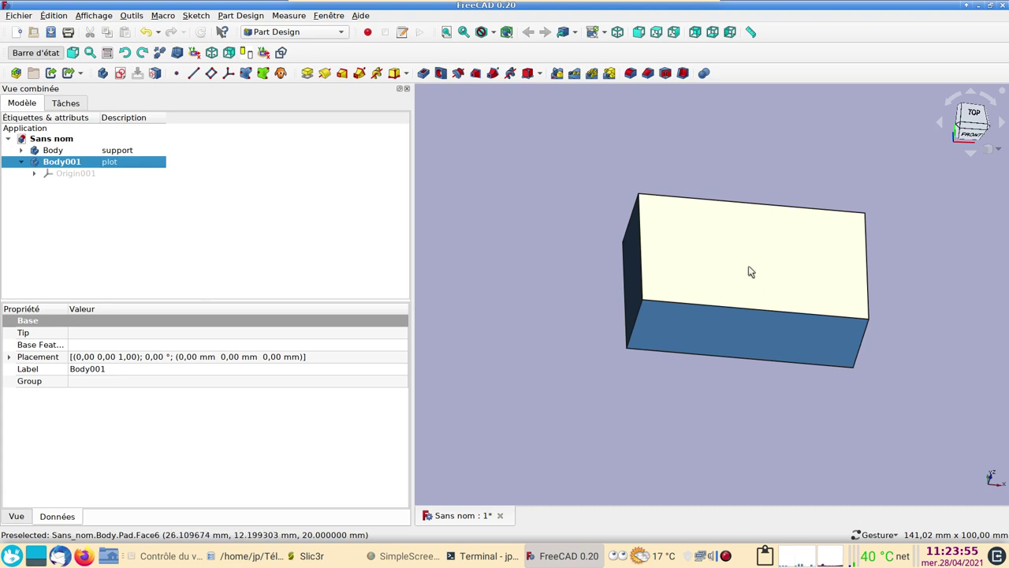
- Create a shape binder of the support block's top face in the plot body
click(126, 229)
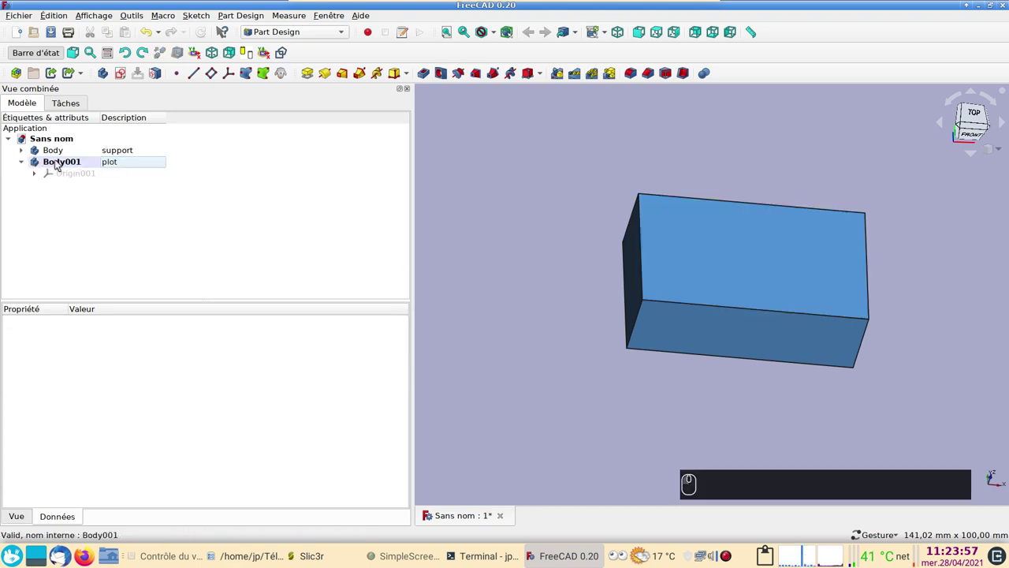
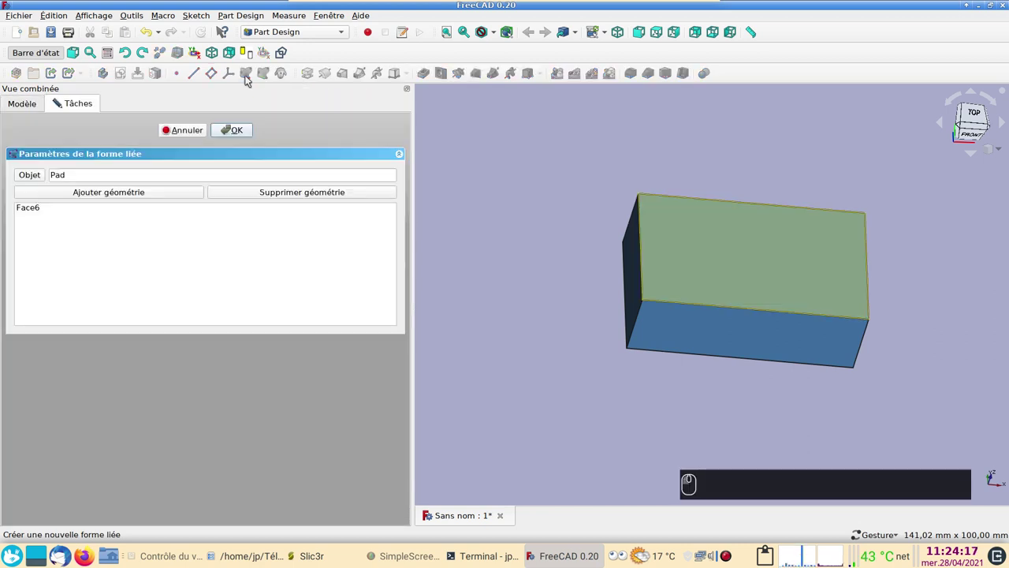
click(250, 135)
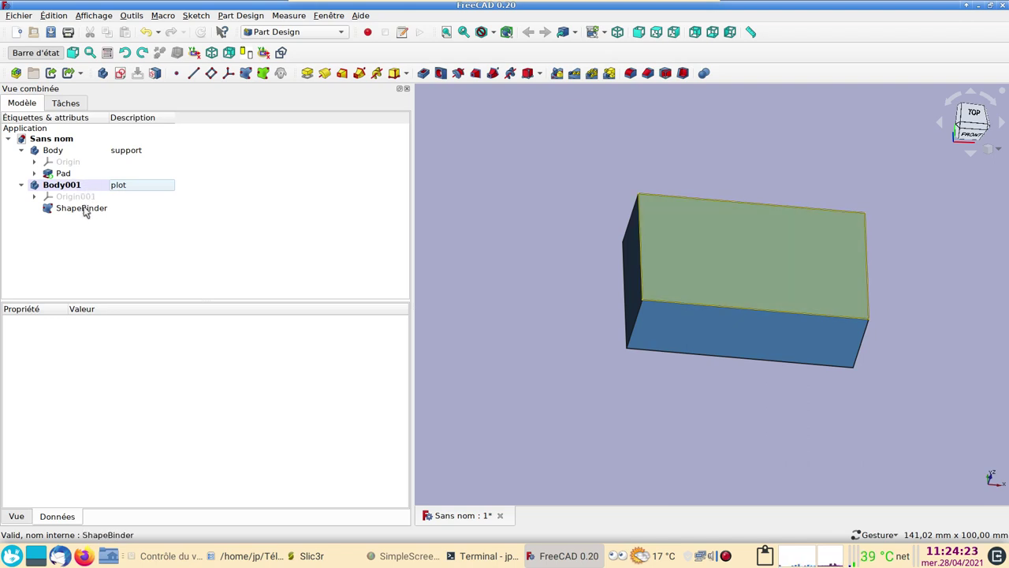
- Start a new sketch in the plot body on the shape binder's plane
click(85, 209)
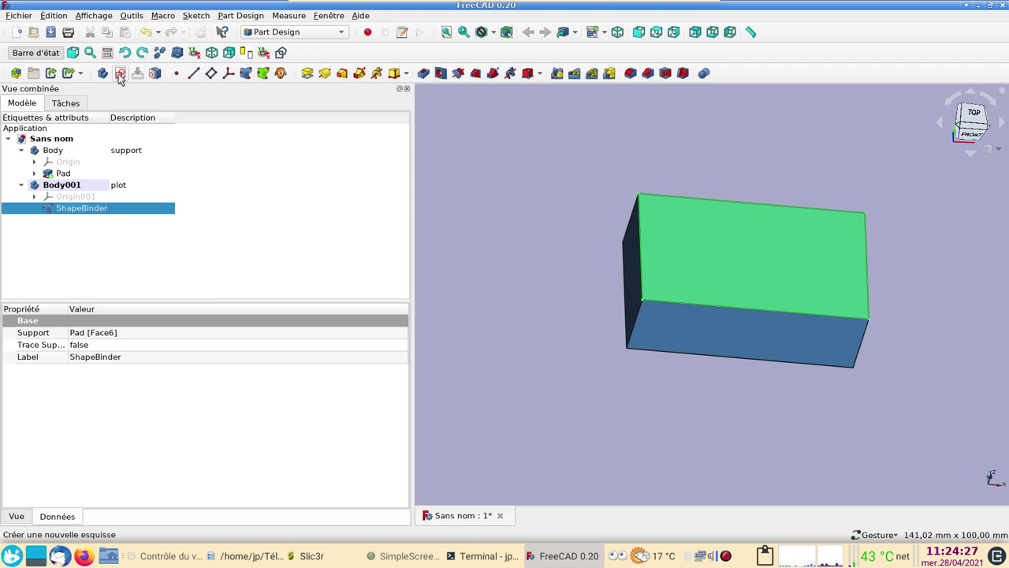
click(123, 77)
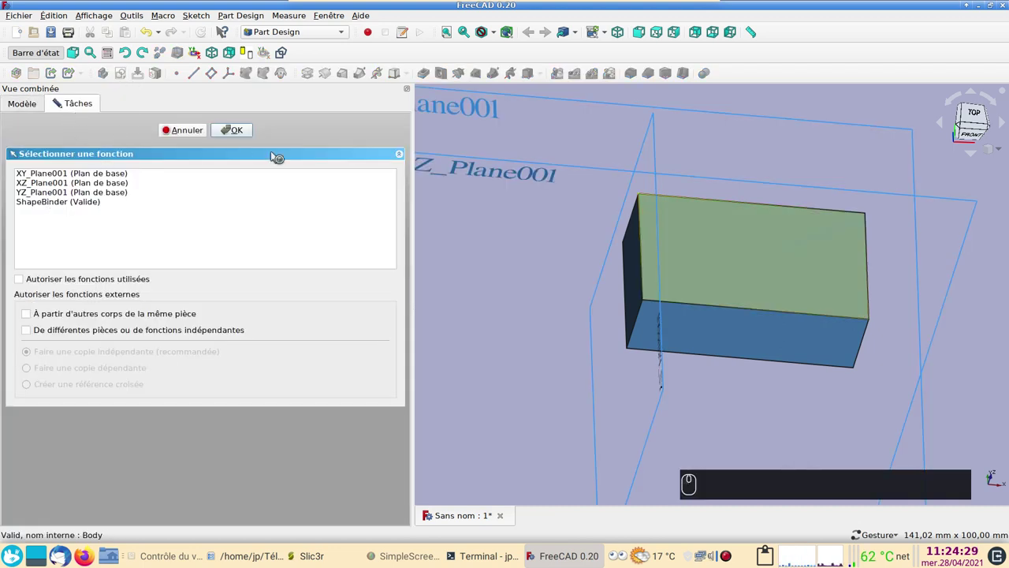
click(66, 206)
click(242, 132)
scroll(up, 3)
drag(498, 255, 273, 58)
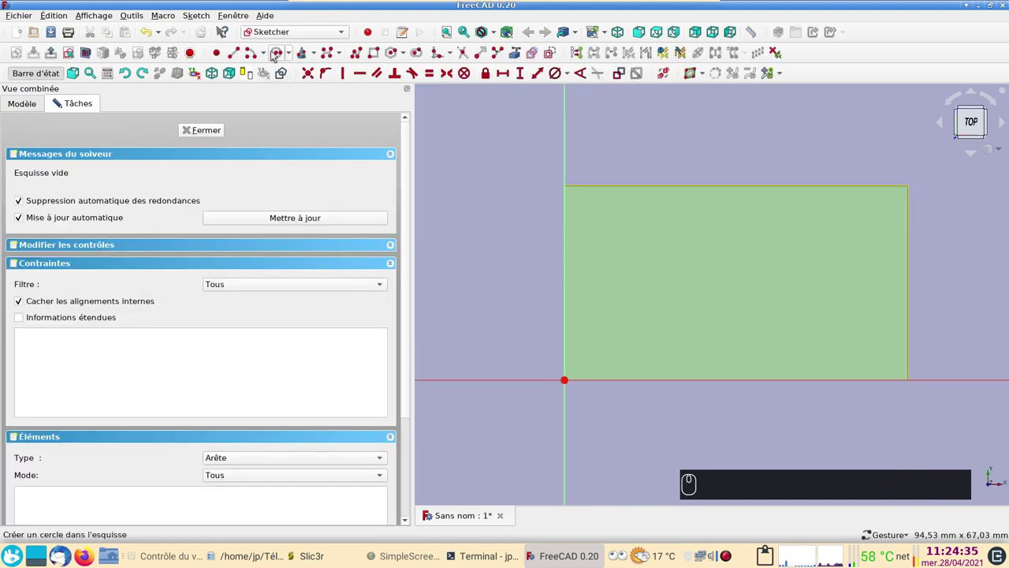
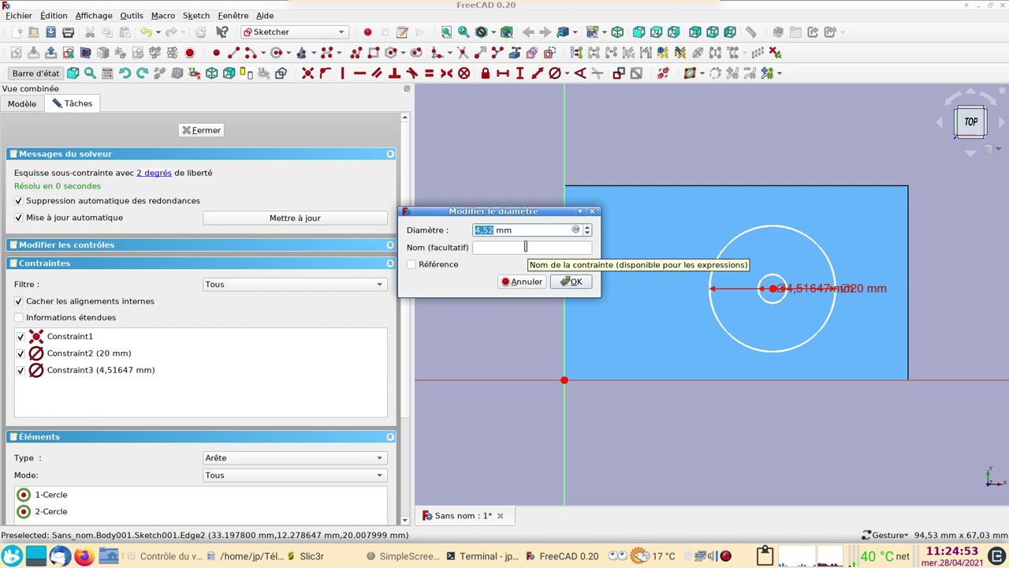
- Set the small circle's diameter to 3 mm and place the 20 mm dimension beside the circle
text((3))
key(Return)
drag(806, 290, 846, 287)
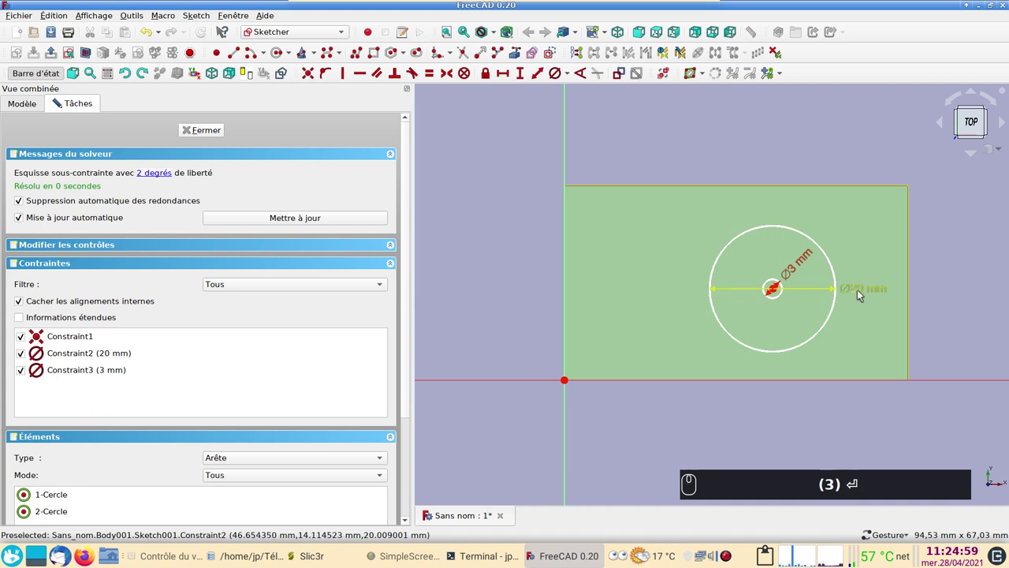
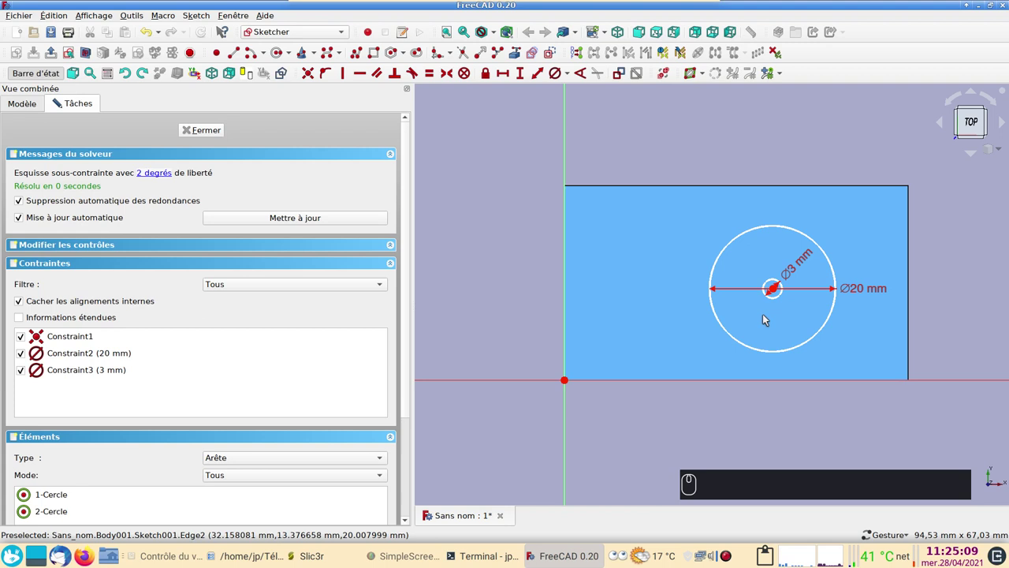
- Lock the circles' shared centre relative to the origin and reposition its distance dimensions
click(570, 382)
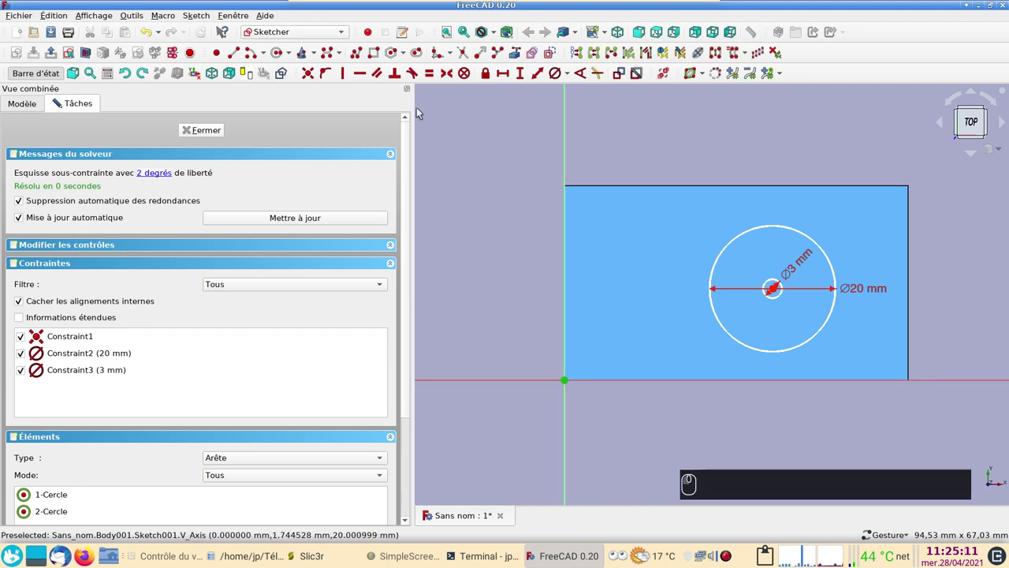
click(493, 73)
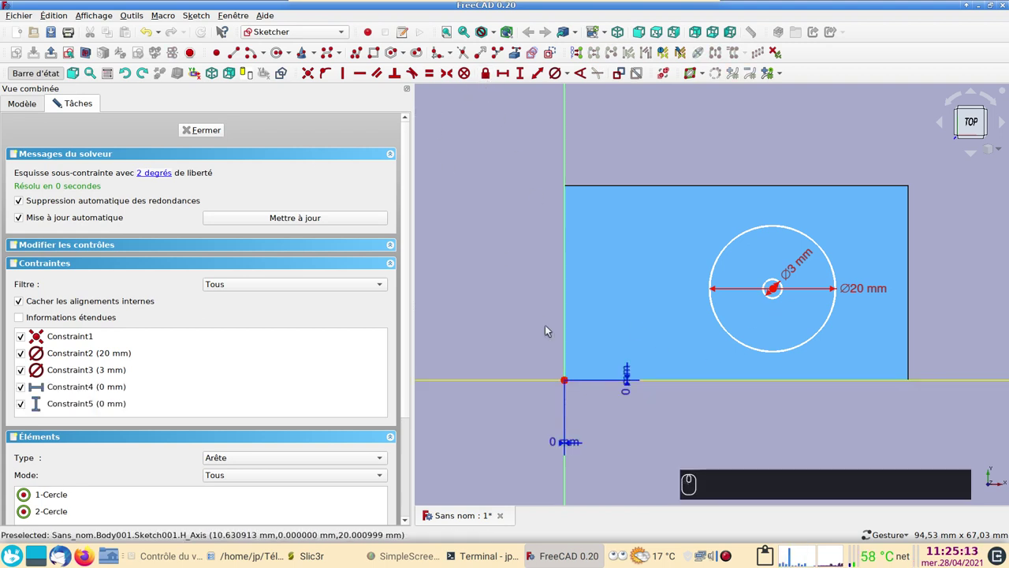
click(149, 33)
click(556, 223)
drag(775, 288, 567, 382)
drag(567, 383, 468, 144)
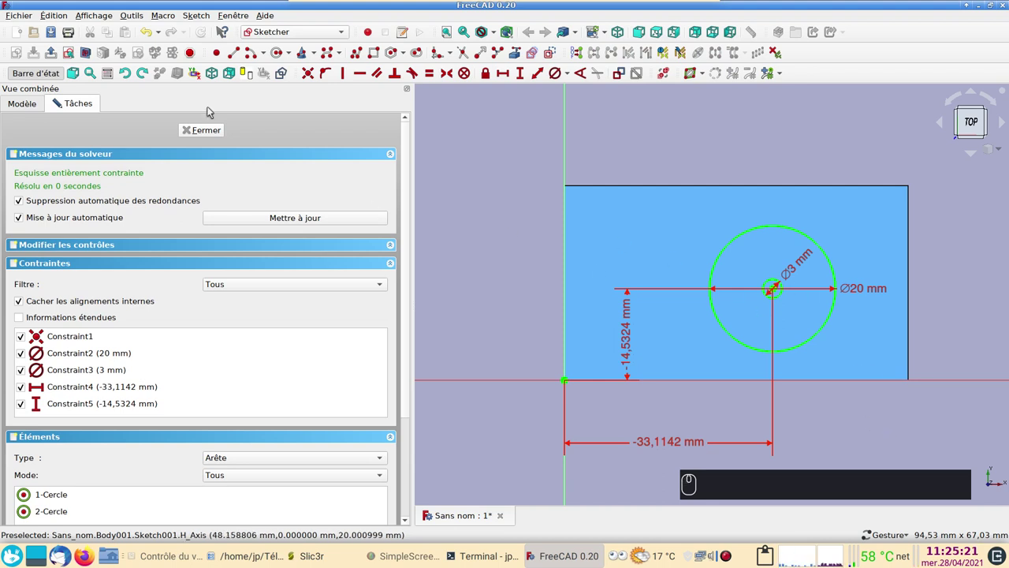
- Close the sketch and pad the circles 12 mm into a boss with a central hole
click(212, 127)
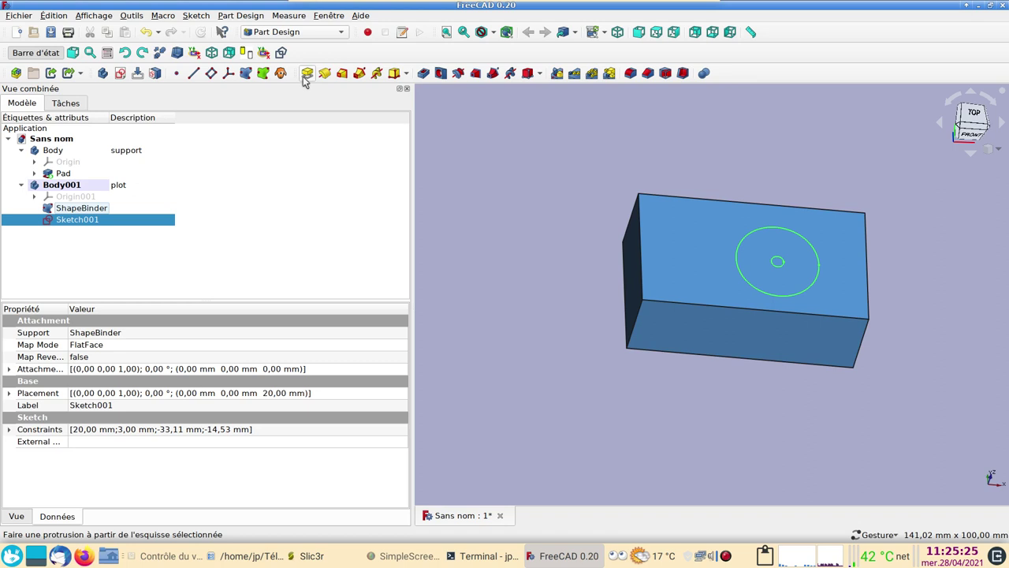
click(305, 79)
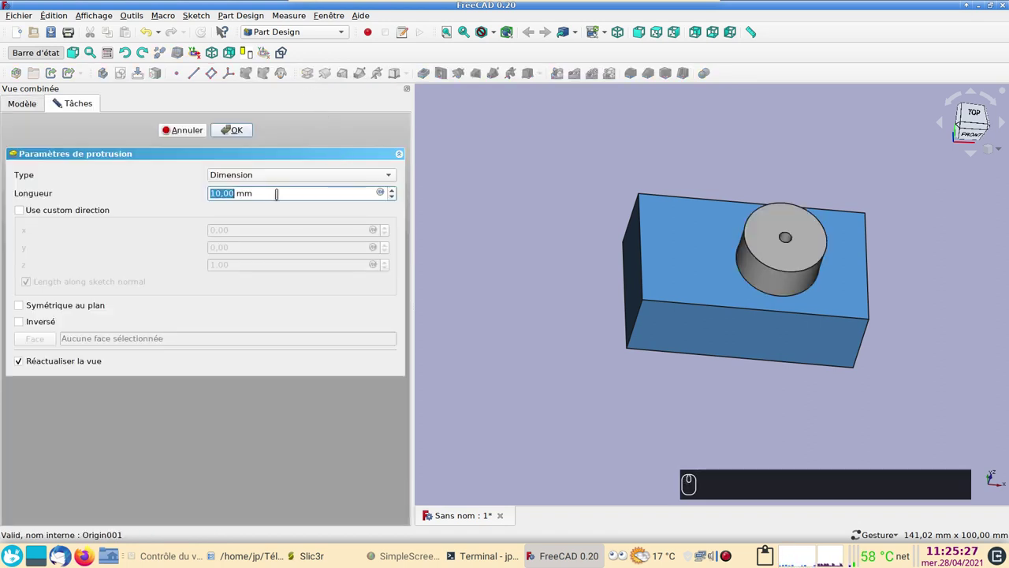
scroll(up, 3)
scroll(up, 3)
click(246, 129)
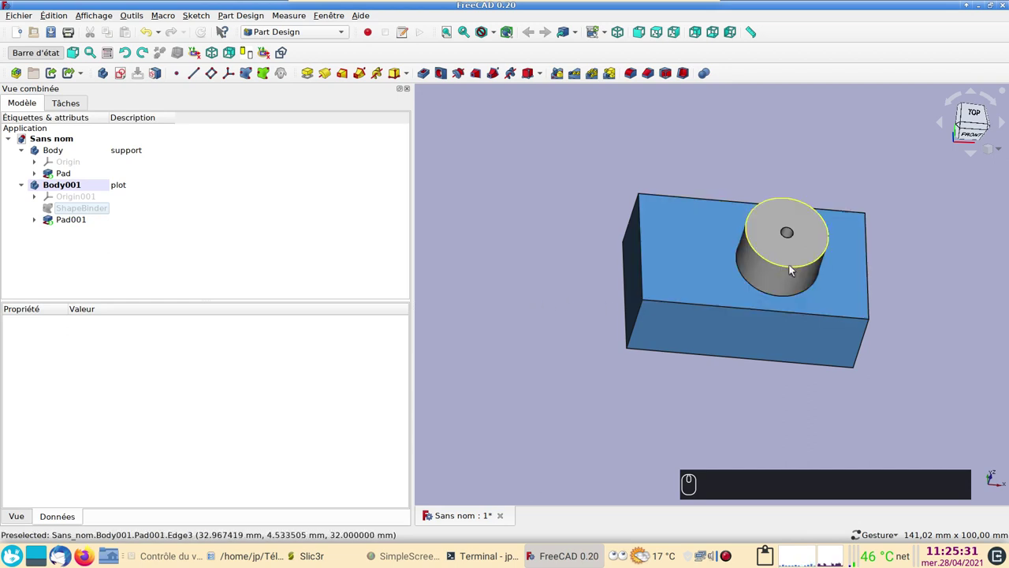
scroll(up, 3)
drag(554, 248, 754, 267)
drag(482, 293, 755, 266)
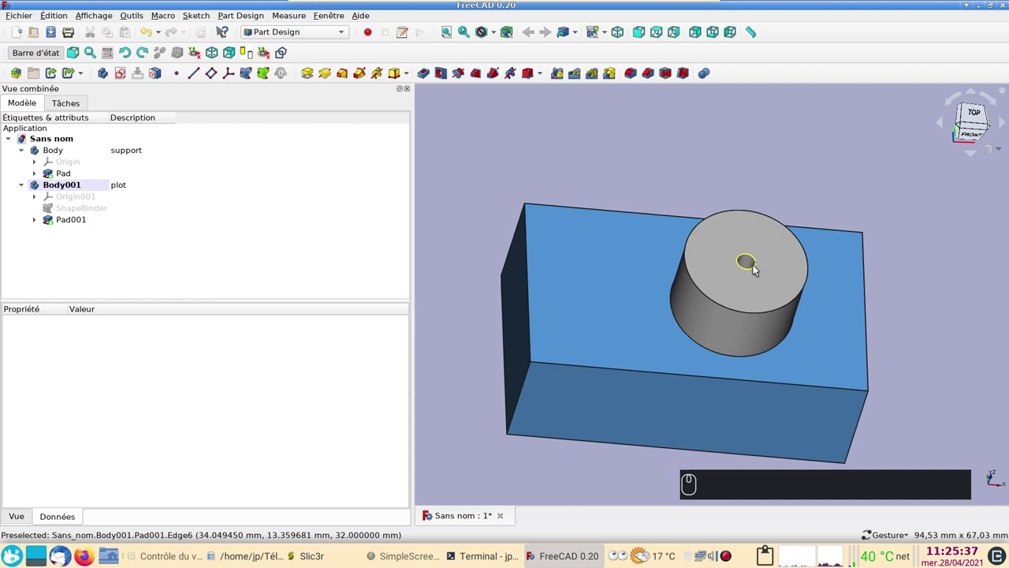
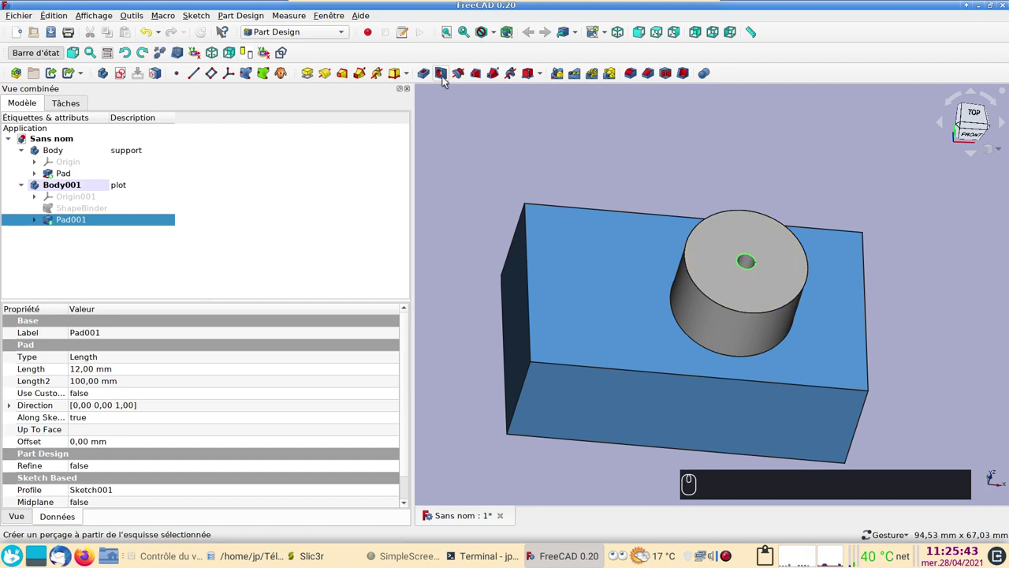
- Make the hole ISO metric regular M6, through all, with an ISO 4762 counterbore
click(441, 74)
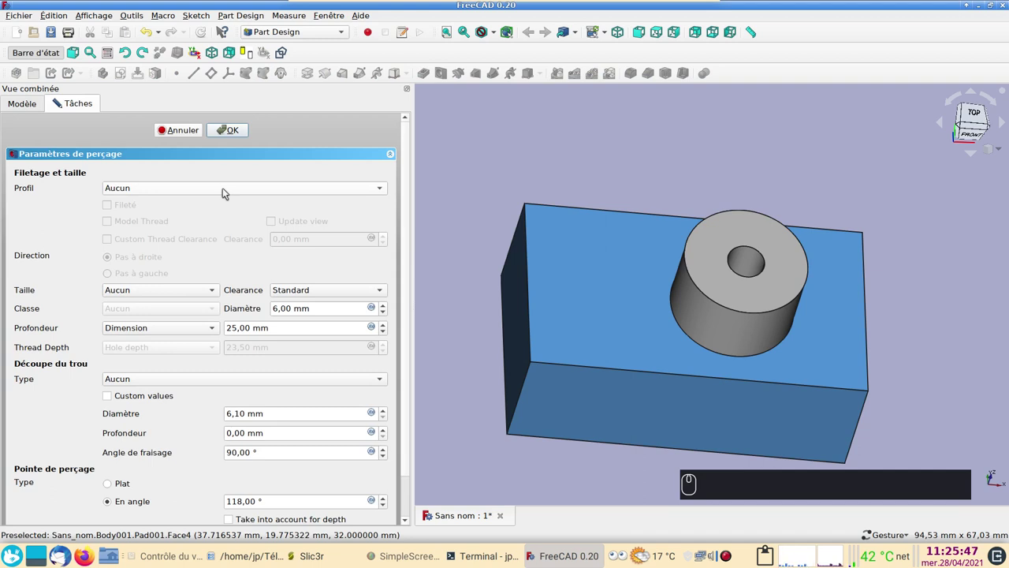
click(225, 190)
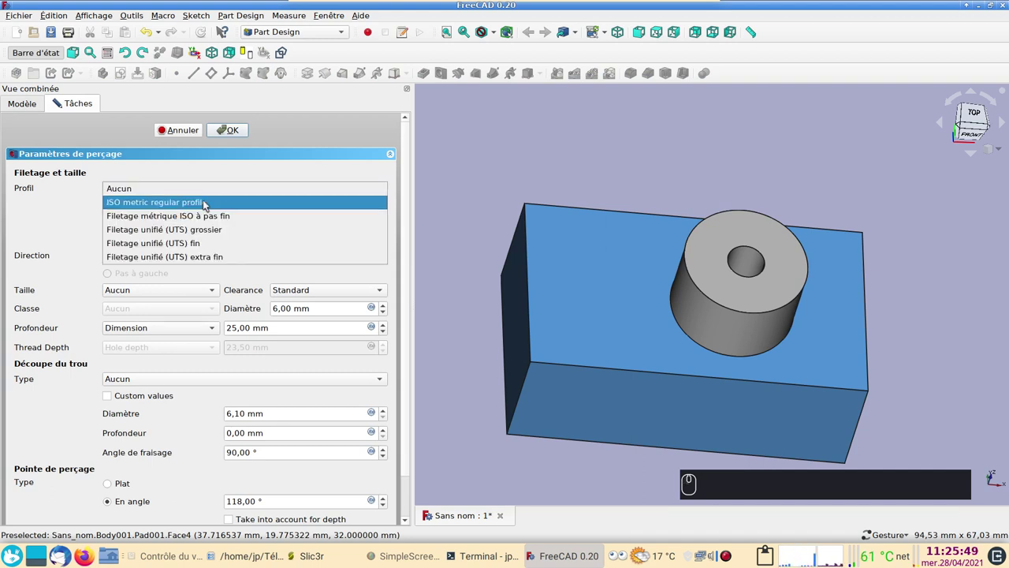
click(205, 202)
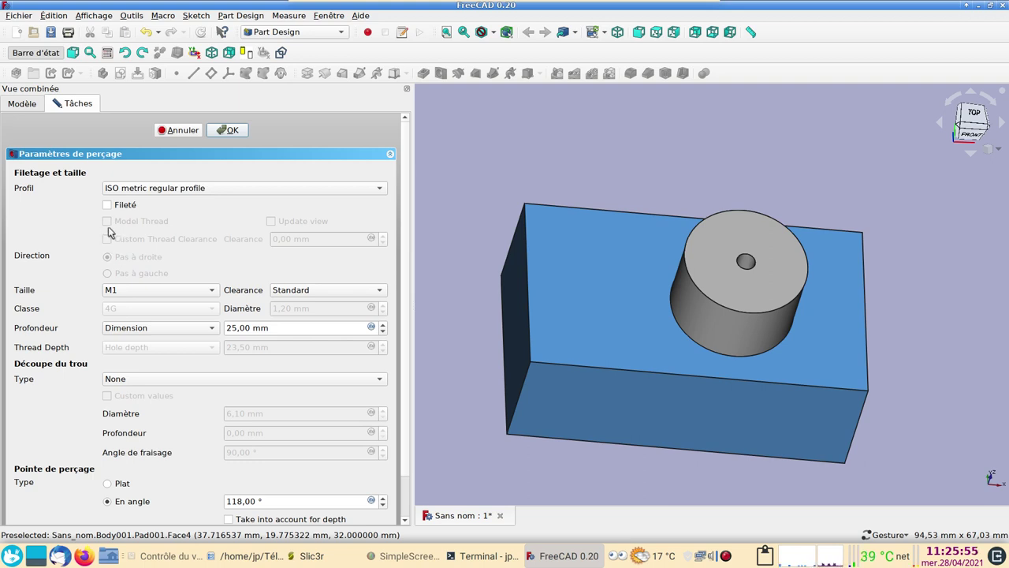
click(135, 292)
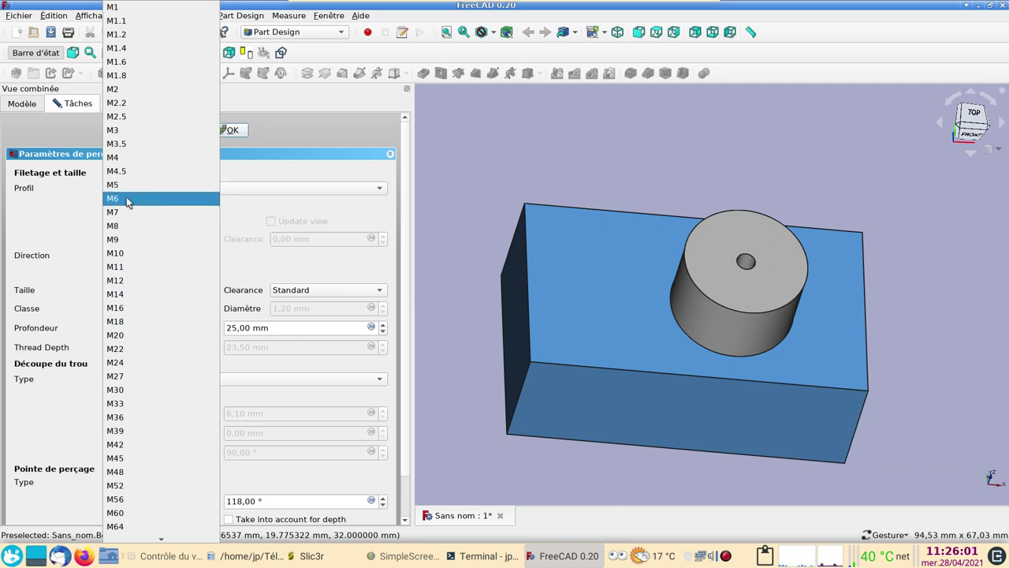
click(130, 202)
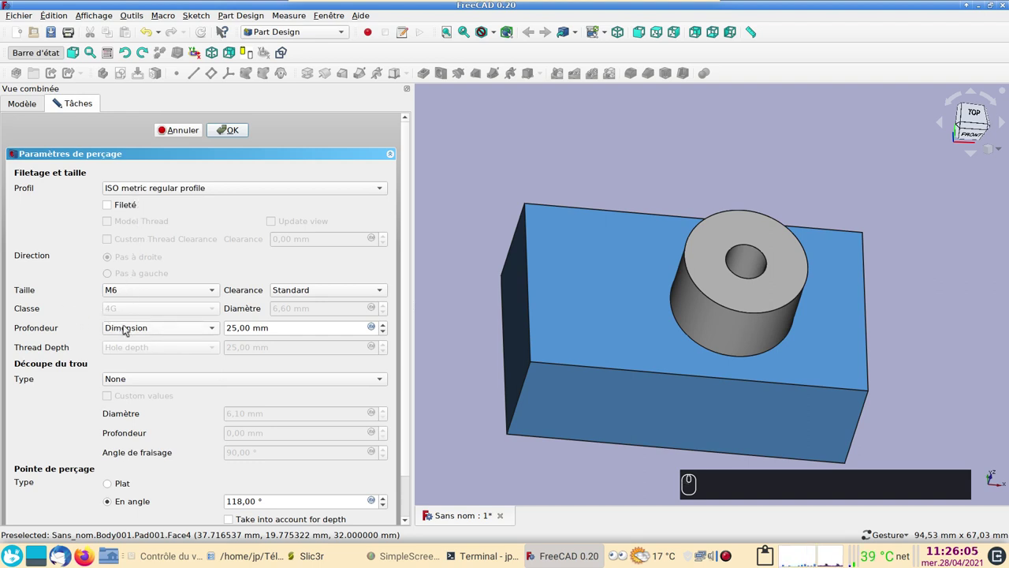
drag(153, 327, 108, 392)
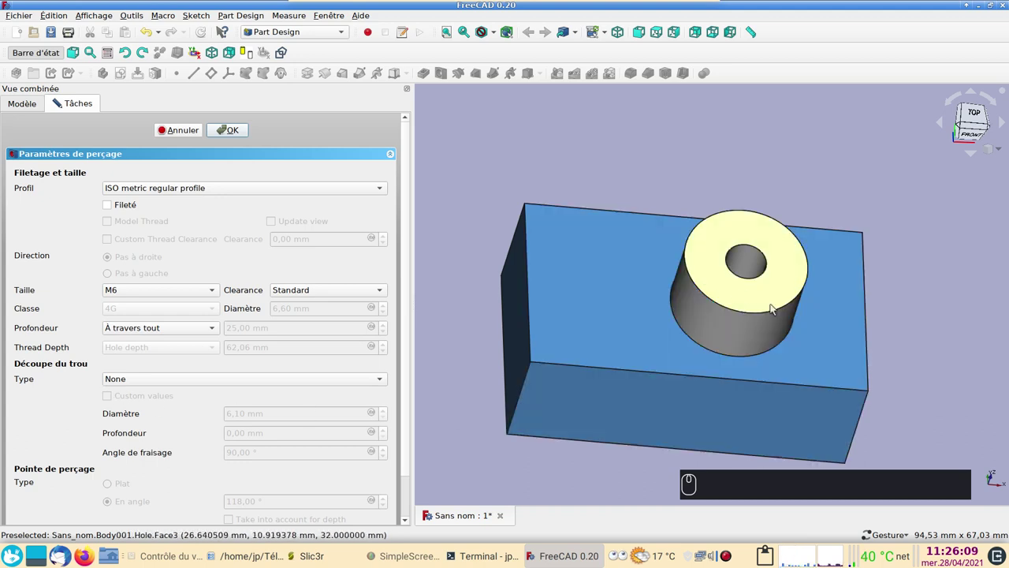
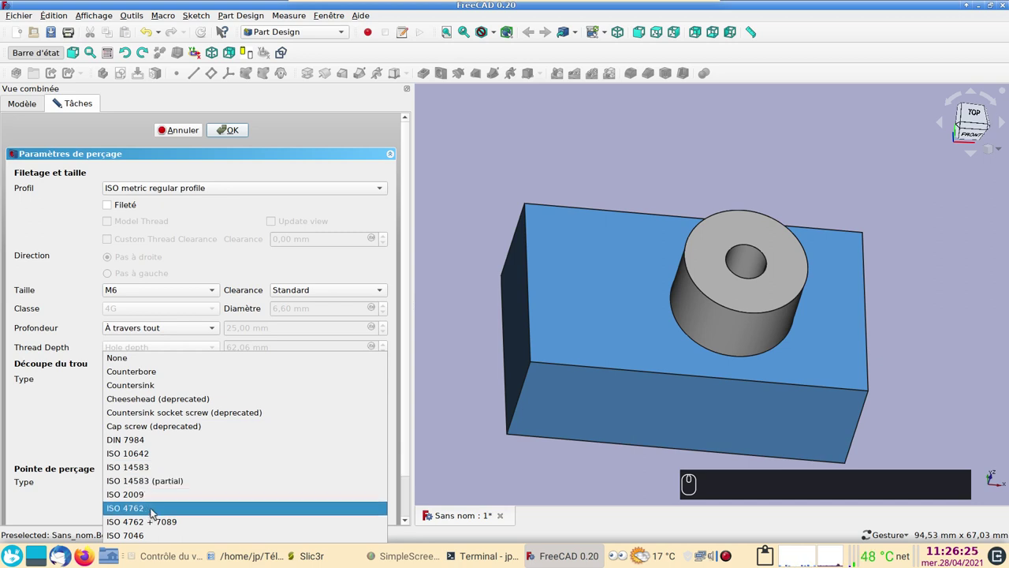
drag(153, 510, 236, 134)
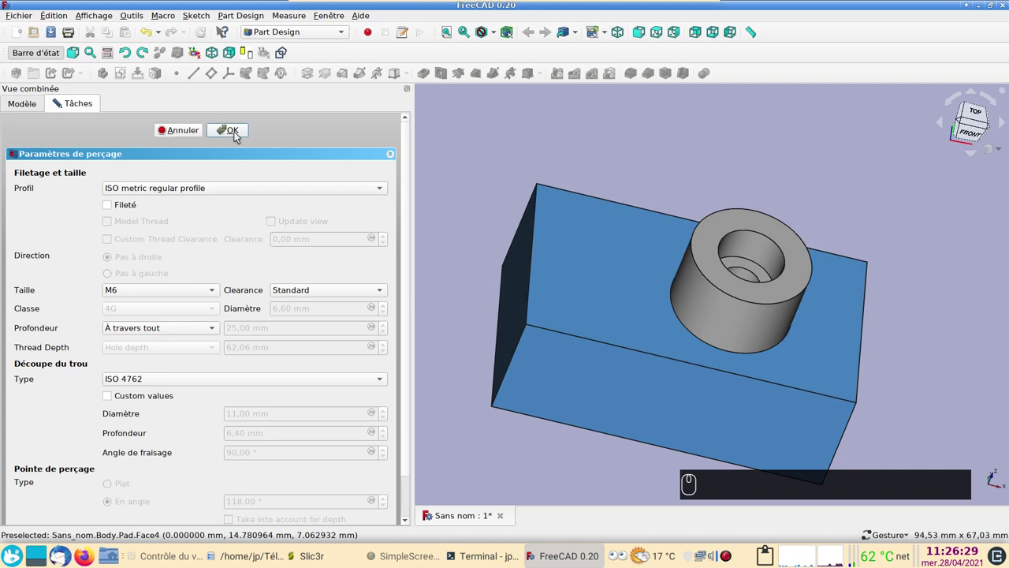
drag(236, 134, 81, 189)
- Set the boss body's shape colour to pinkish red in its display settings
key(ctrl+d)
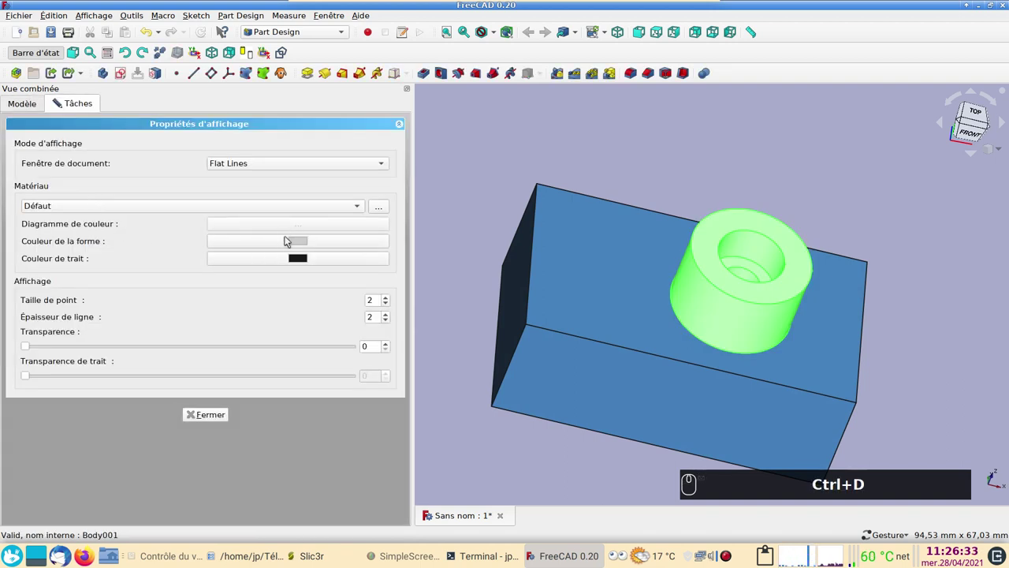
click(295, 240)
drag(369, 235, 225, 407)
click(643, 360)
click(256, 412)
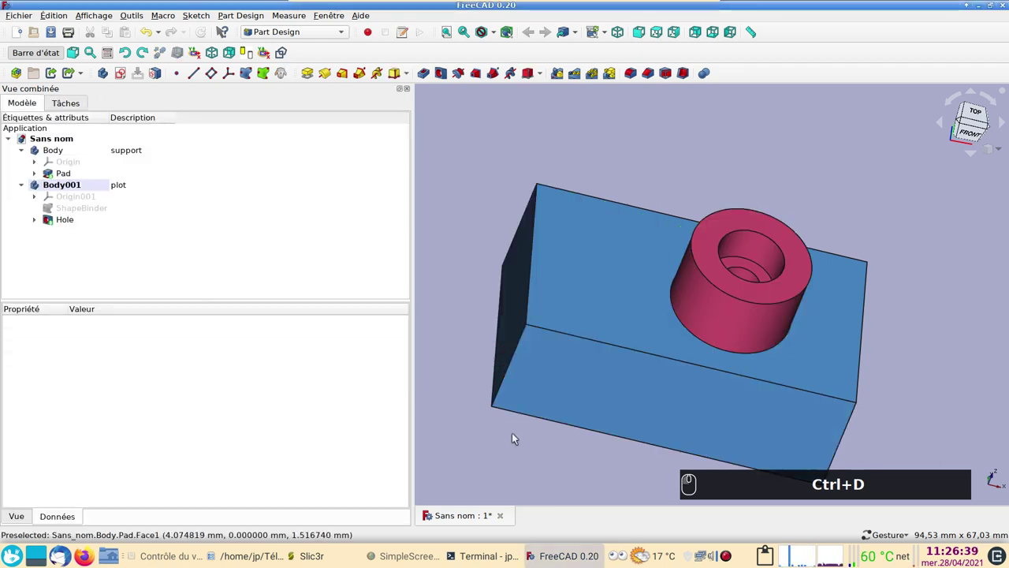
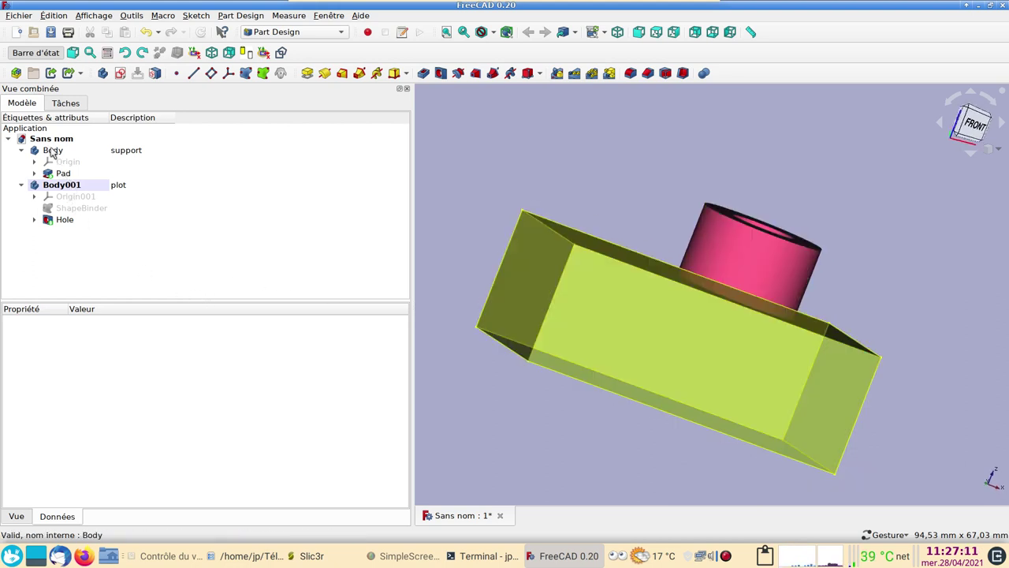
- Hide the support body and orbit to see the boss's underside
drag(57, 152, 259, 74)
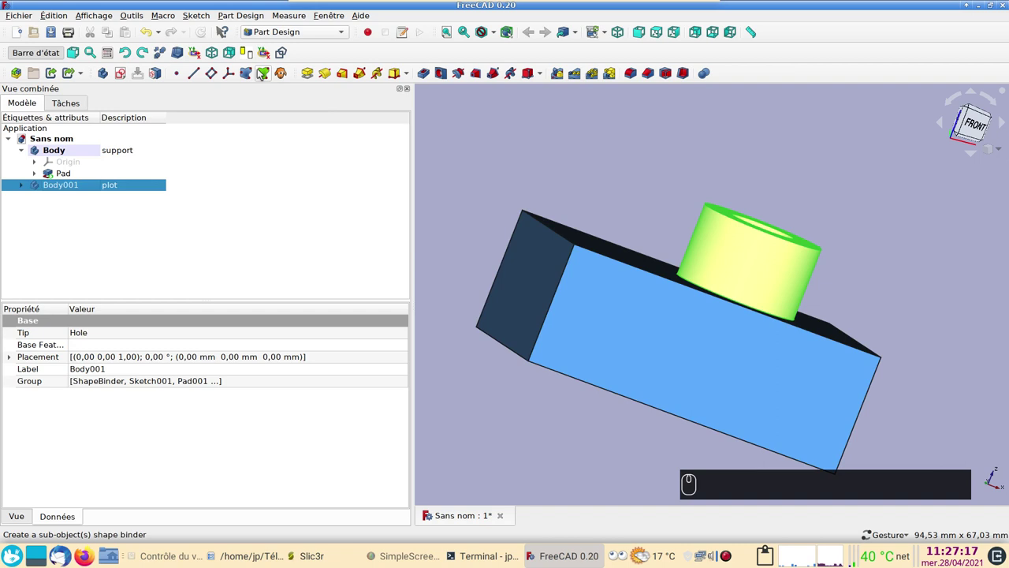
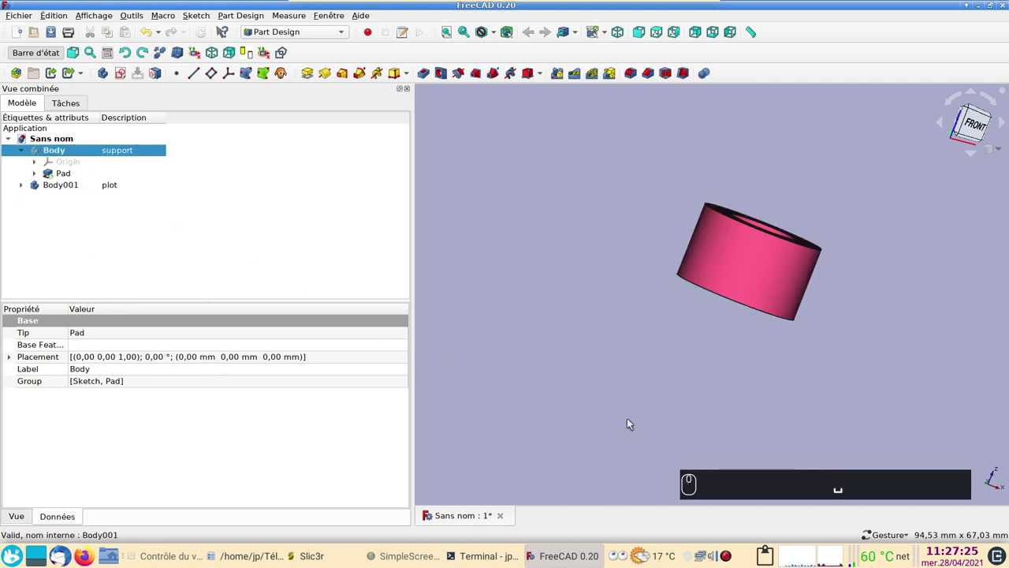
drag(638, 424, 663, 286)
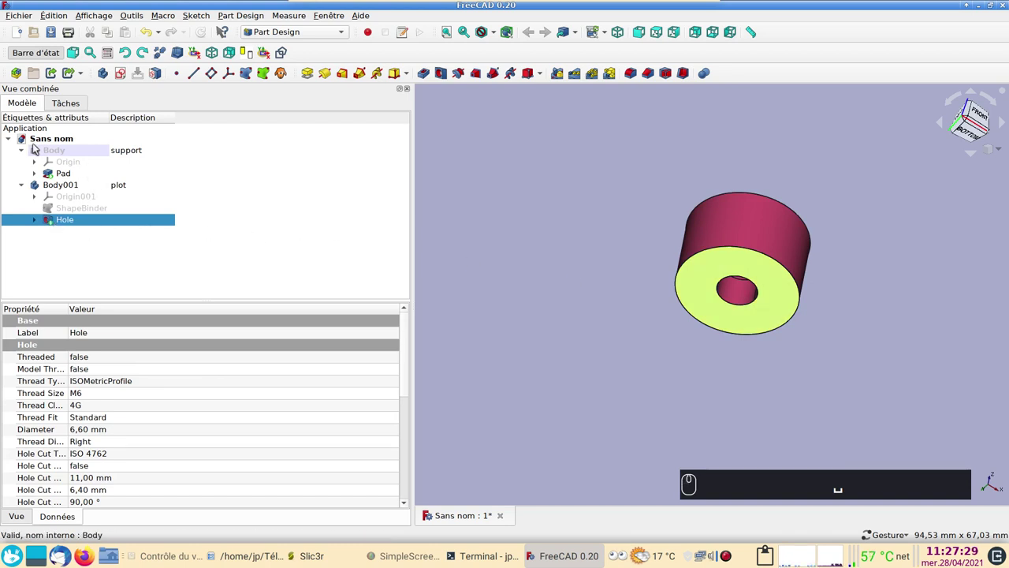
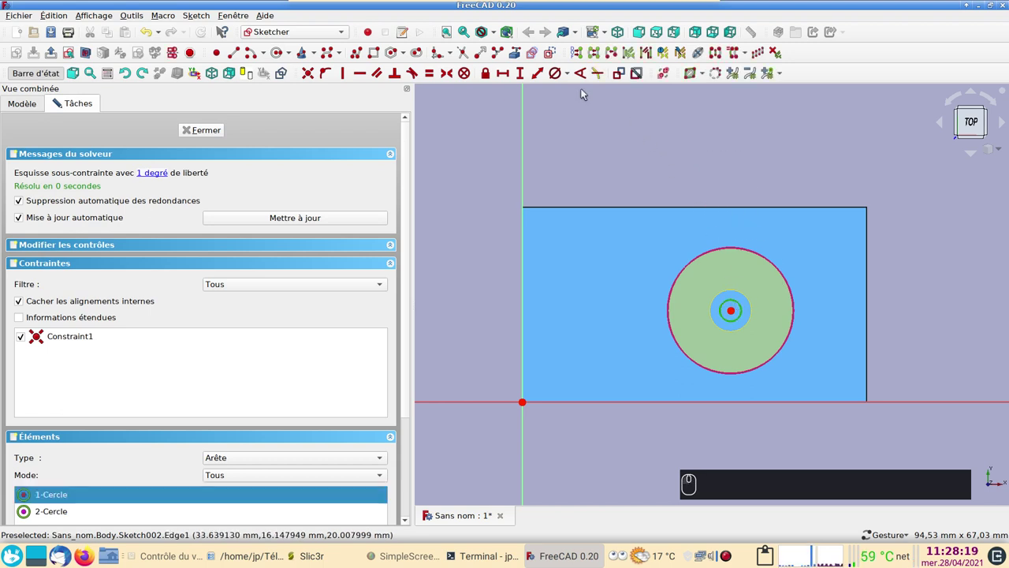
- Constrain the circle on the boss's centre to a 3 mm diameter
click(555, 71)
text((3))
key(Return)
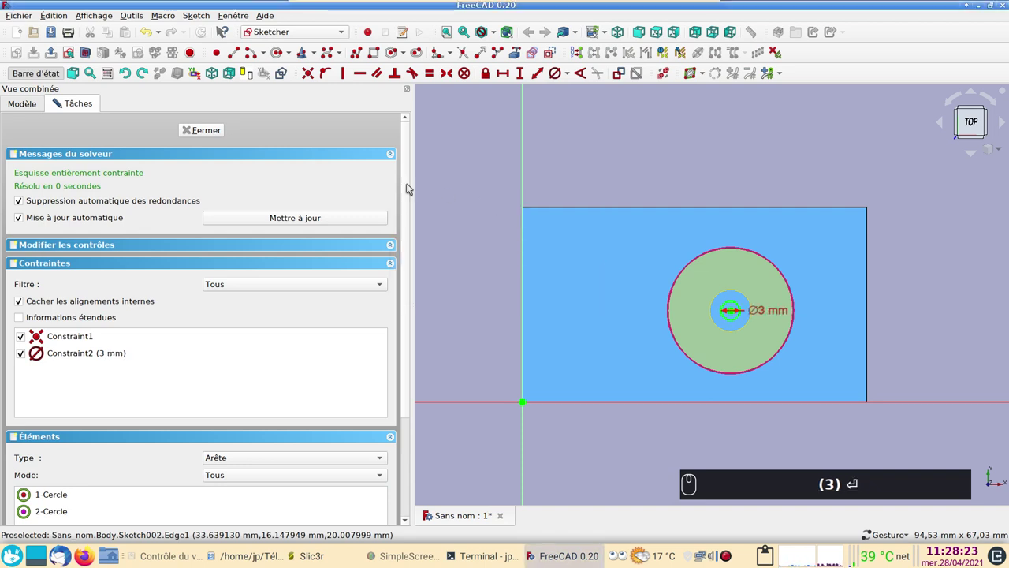
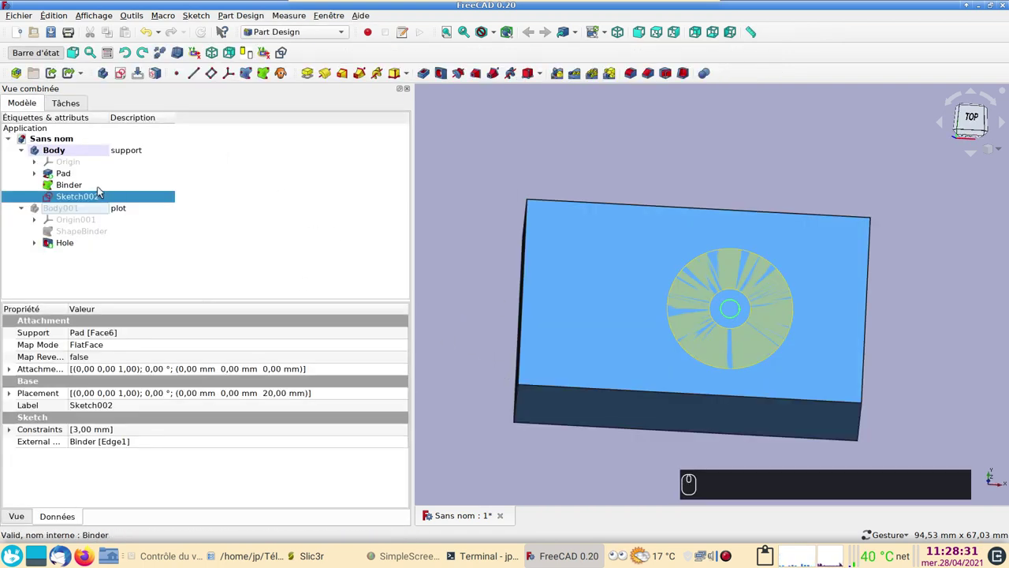
- Hide the Binder and the boss body Body001 so only the support block with the 3 mm circle shows
click(92, 181)
key(space)
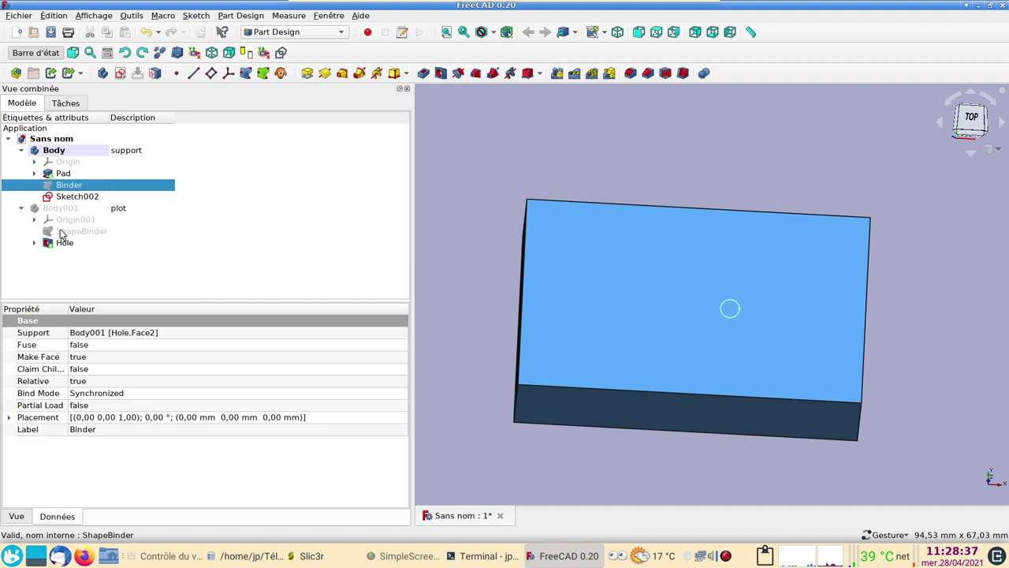
click(60, 212)
key(space)
key(space)
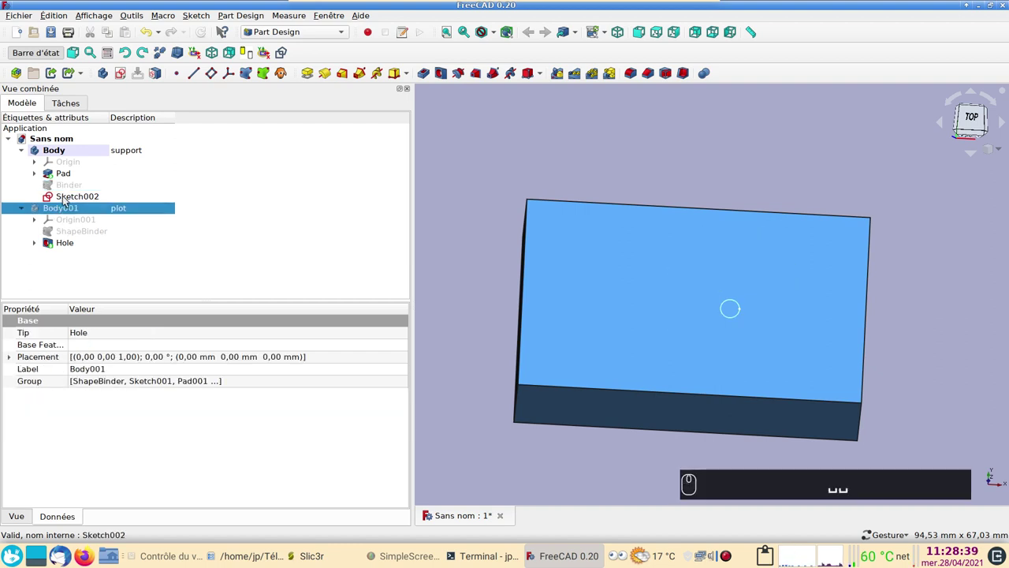
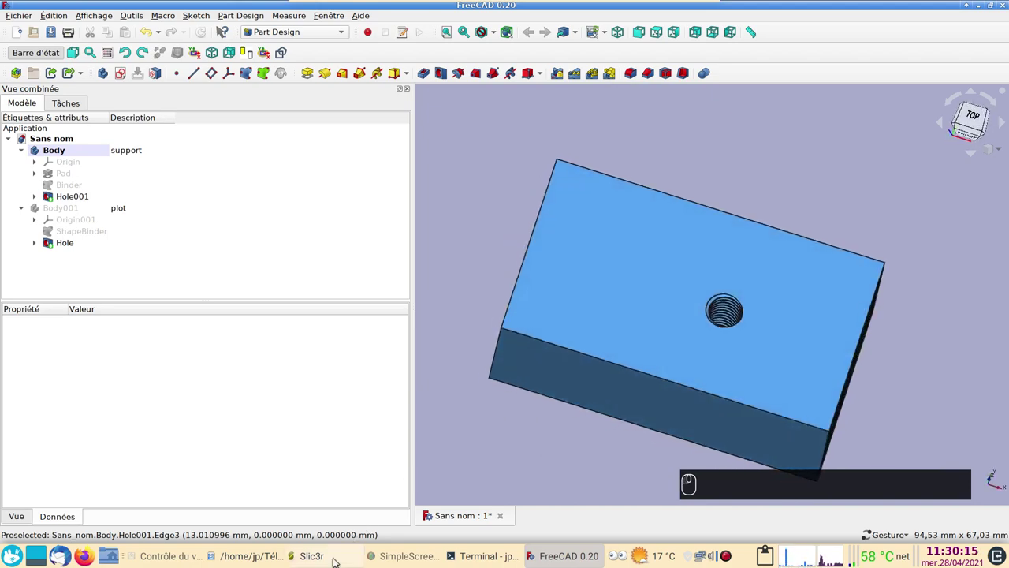
click(967, 120)
drag(384, 483, 497, 338)
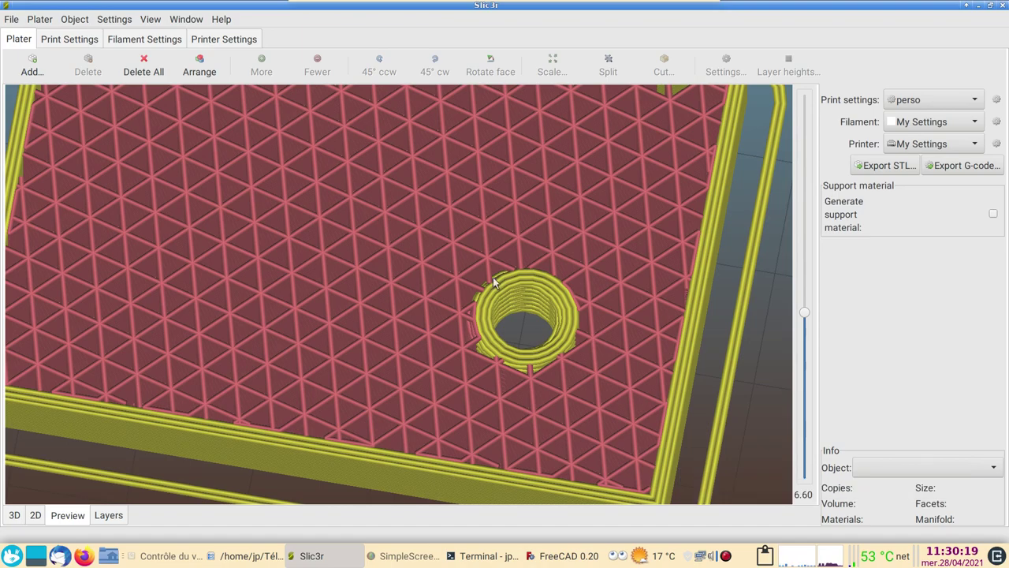
drag(496, 327, 516, 300)
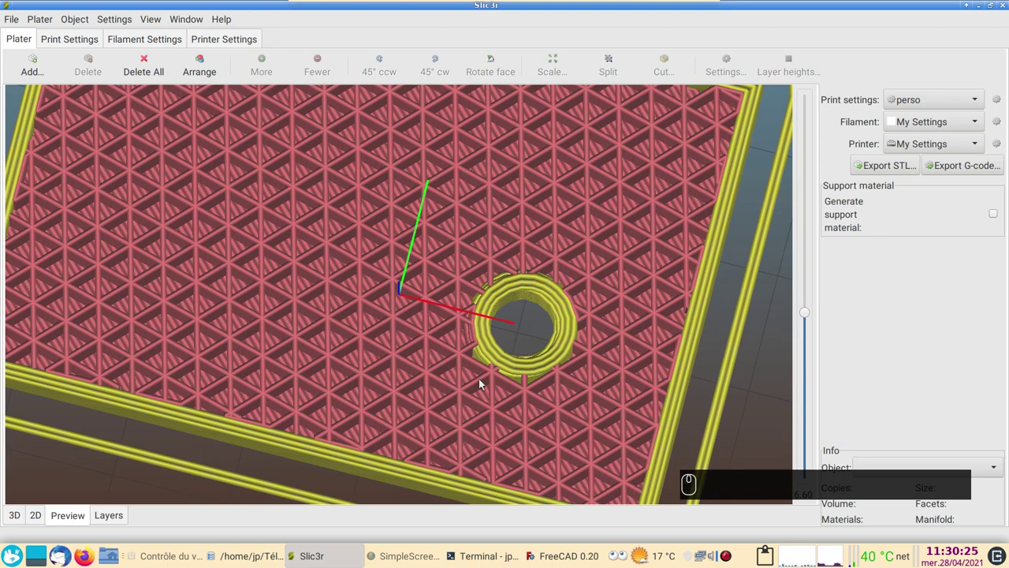
drag(437, 398, 524, 365)
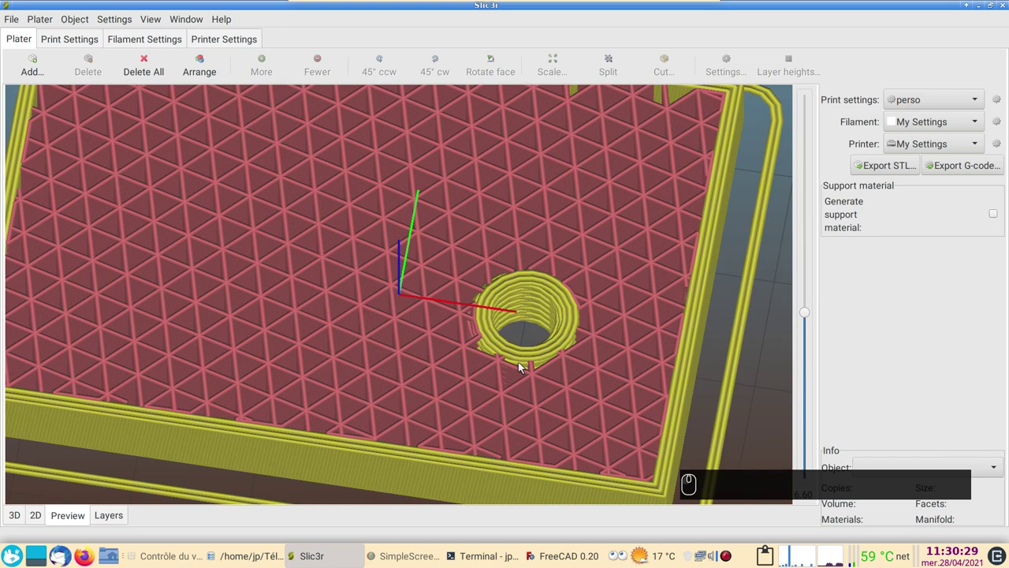
click(536, 394)
drag(514, 369, 514, 359)
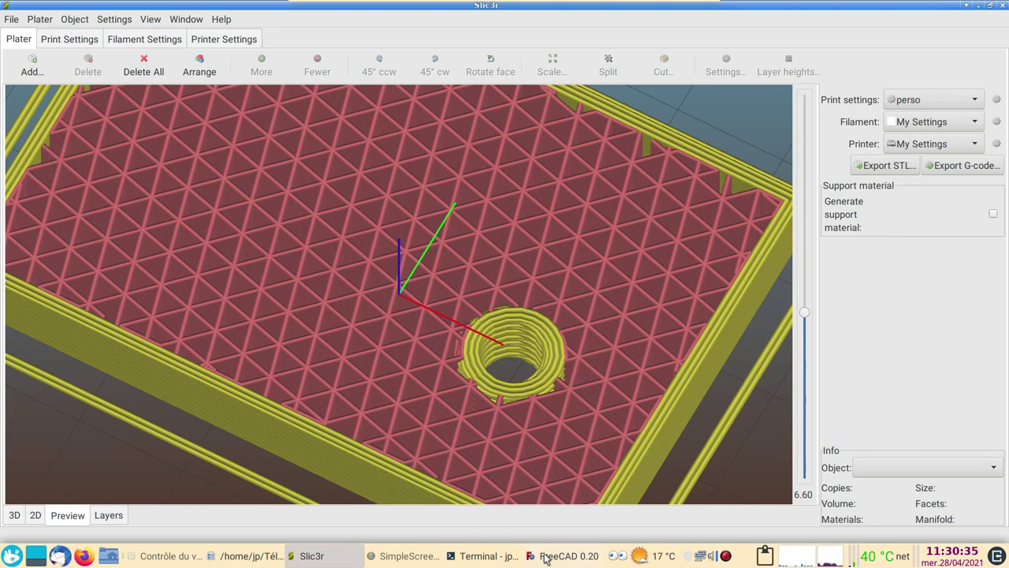
click(550, 555)
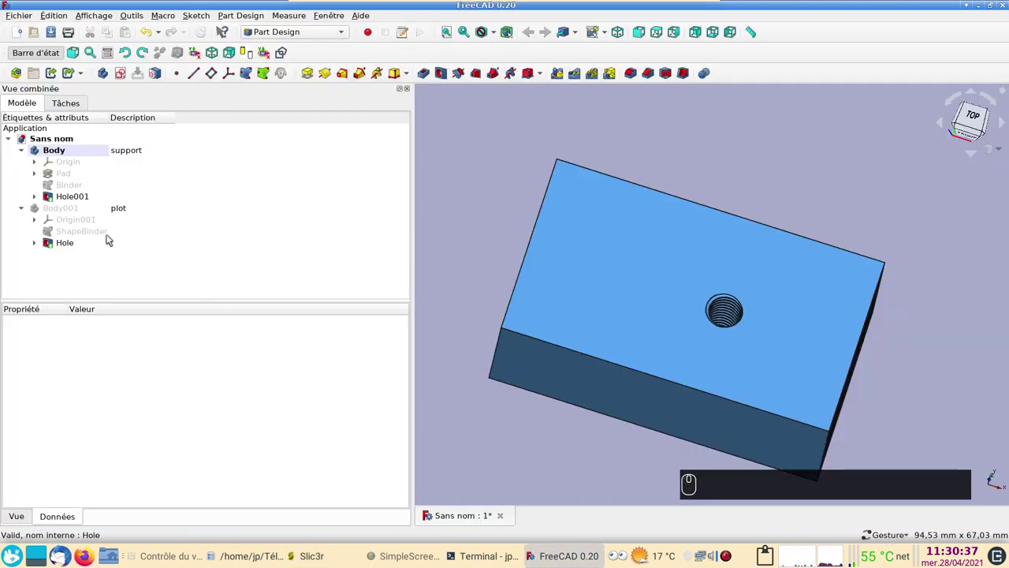
- Show the boss body Body001 again and orbit to bring it into view on the block
click(79, 213)
key(space)
click(148, 260)
middle_click(549, 443)
drag(557, 444, 89, 164)
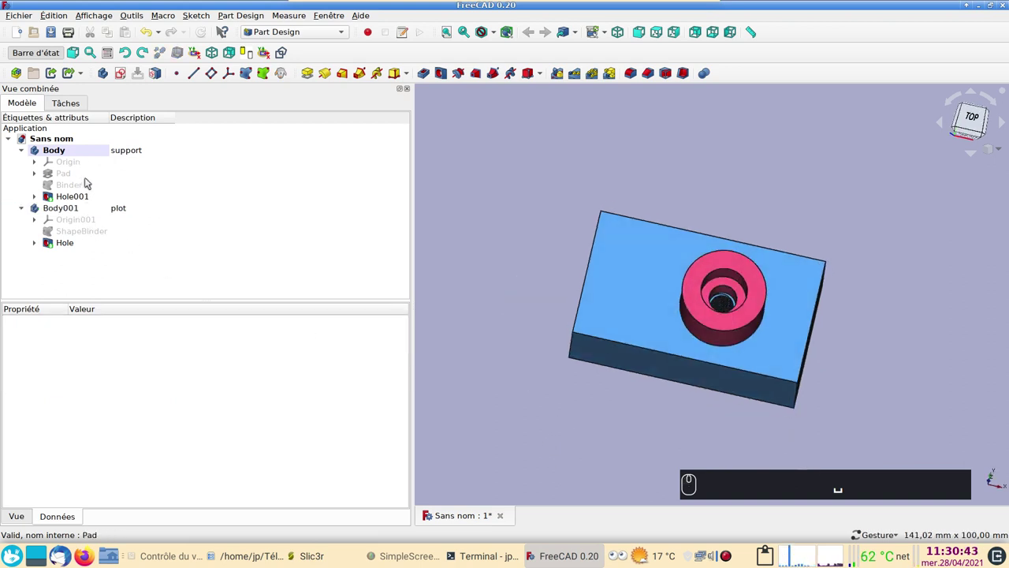
drag(84, 210, 89, 210)
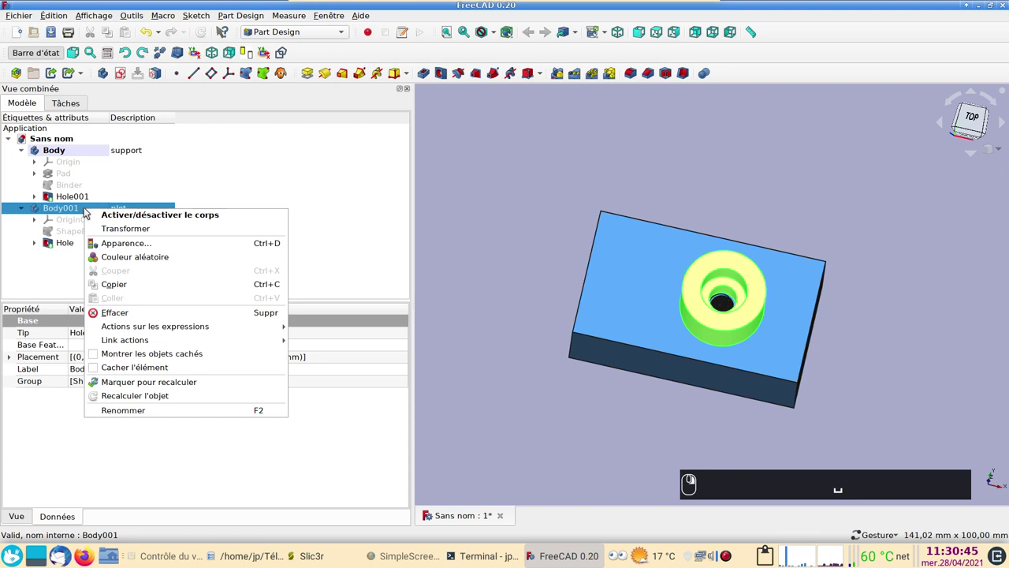
- Shift the counterbored boss 10 mm along X with the Transform dragger and check the result
middle_click(115, 231)
drag(119, 232, 521, 373)
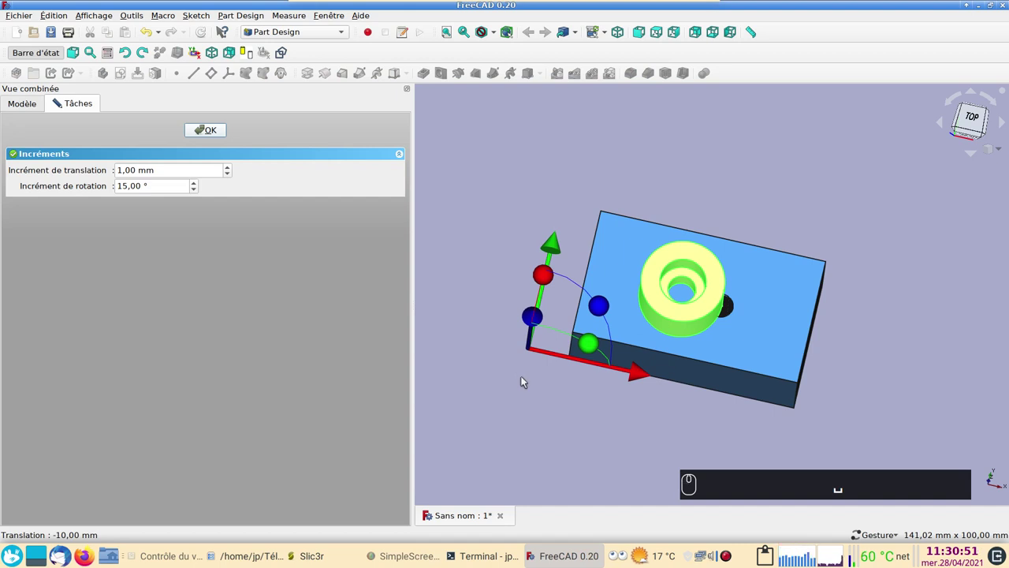
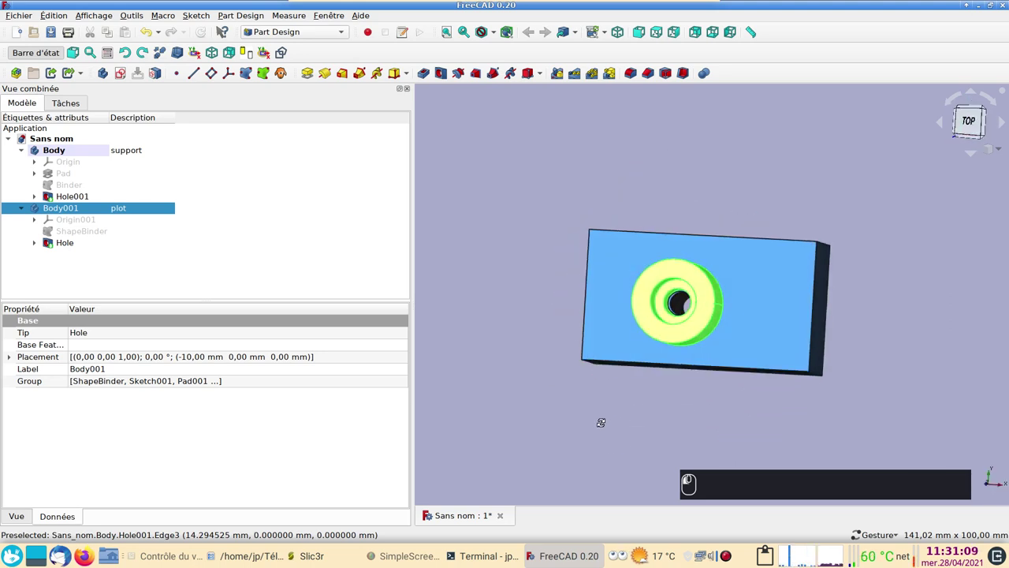
click(607, 423)
drag(592, 435, 551, 398)
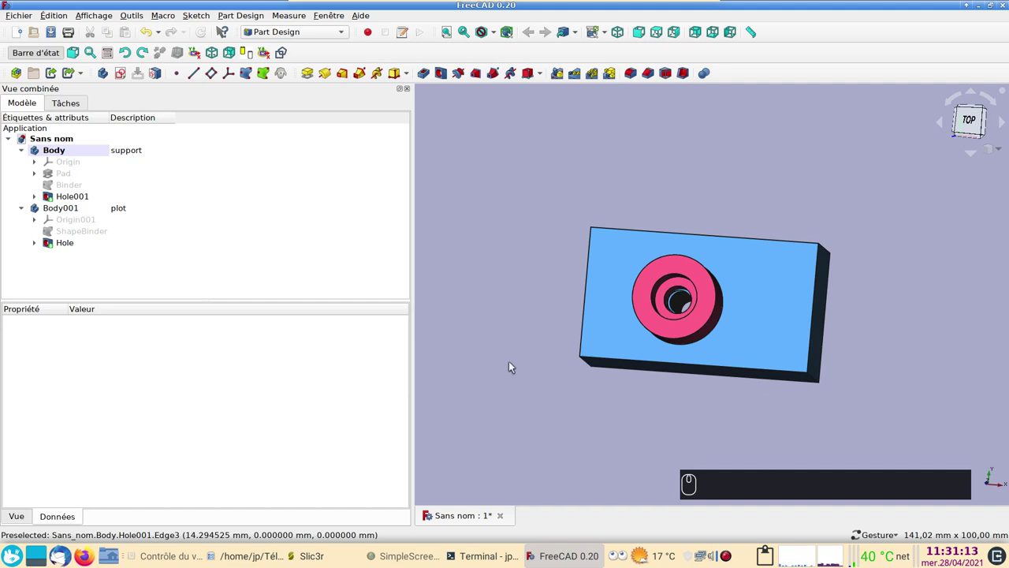
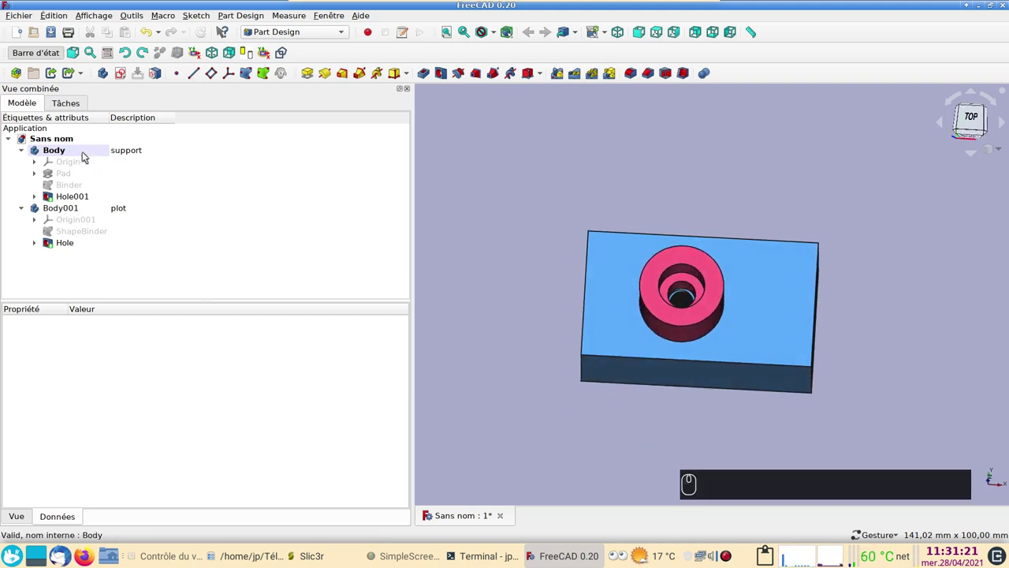
- In the Mesh Design workbench, create a mesh from the support Body (2166 points, 4332 faces)
click(86, 156)
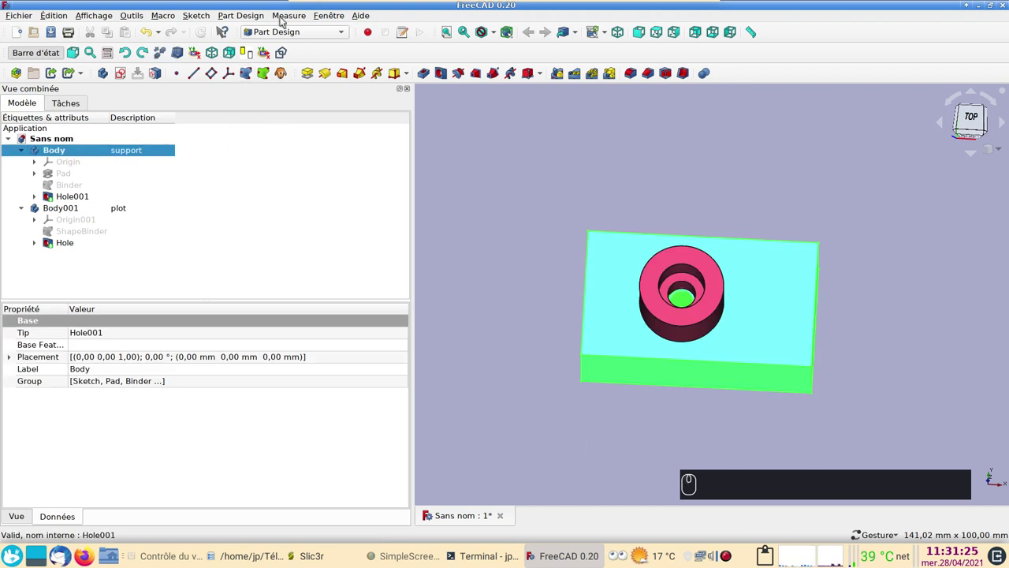
click(286, 33)
click(293, 48)
click(291, 62)
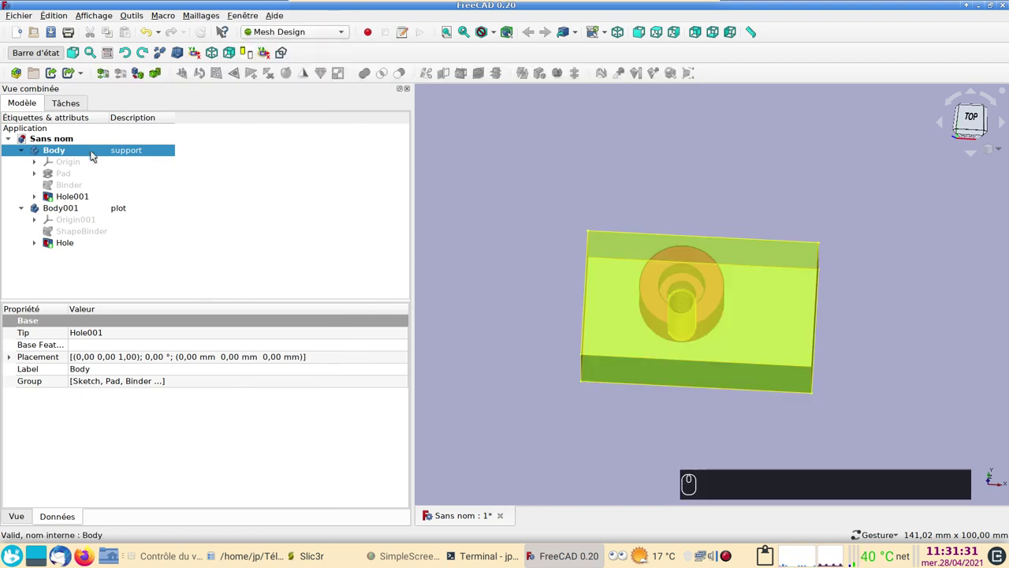
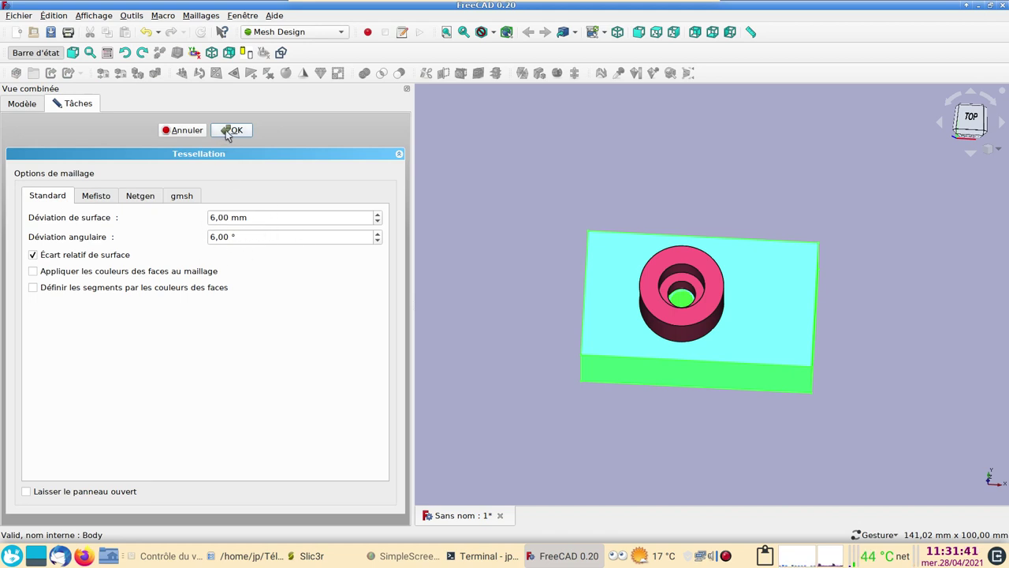
click(228, 132)
- Select the new 'Body (Meshed)' and start the file export for it
click(77, 254)
text(2)
text(2)
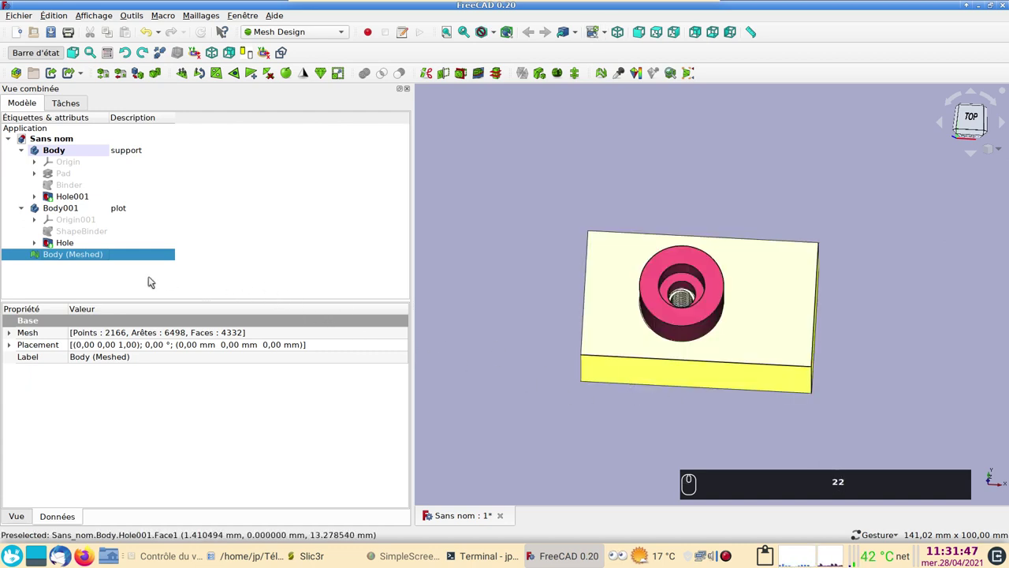
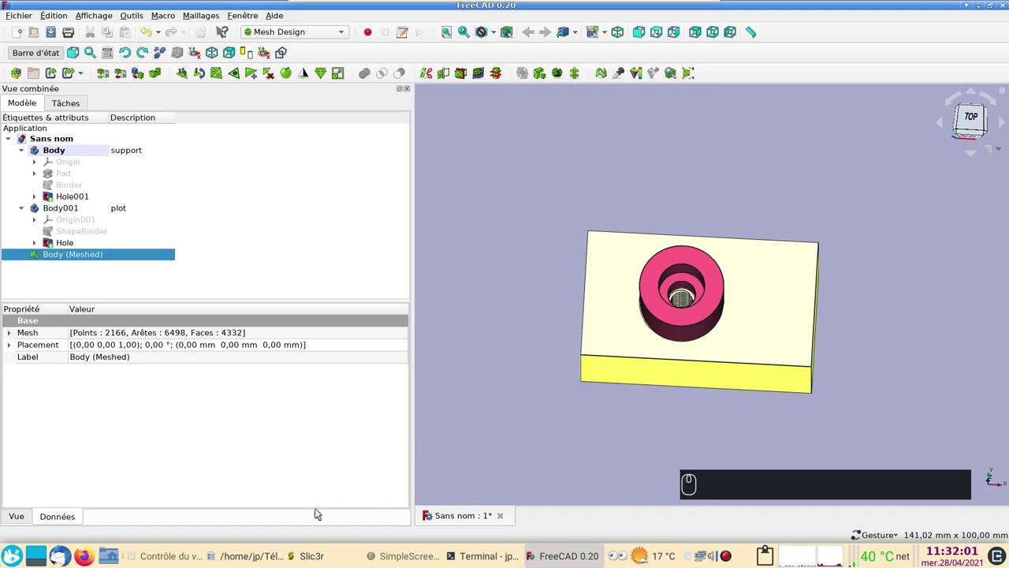
- Save the meshed support block as an STL, overwriting the earlier file, and hide Body (Meshed)
drag(336, 559, 530, 248)
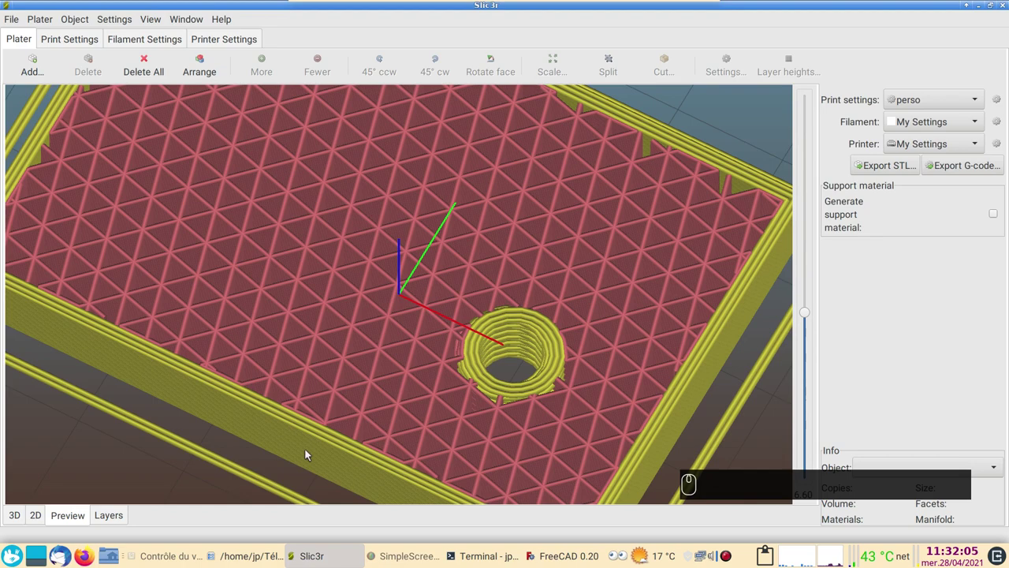
click(590, 560)
click(556, 517)
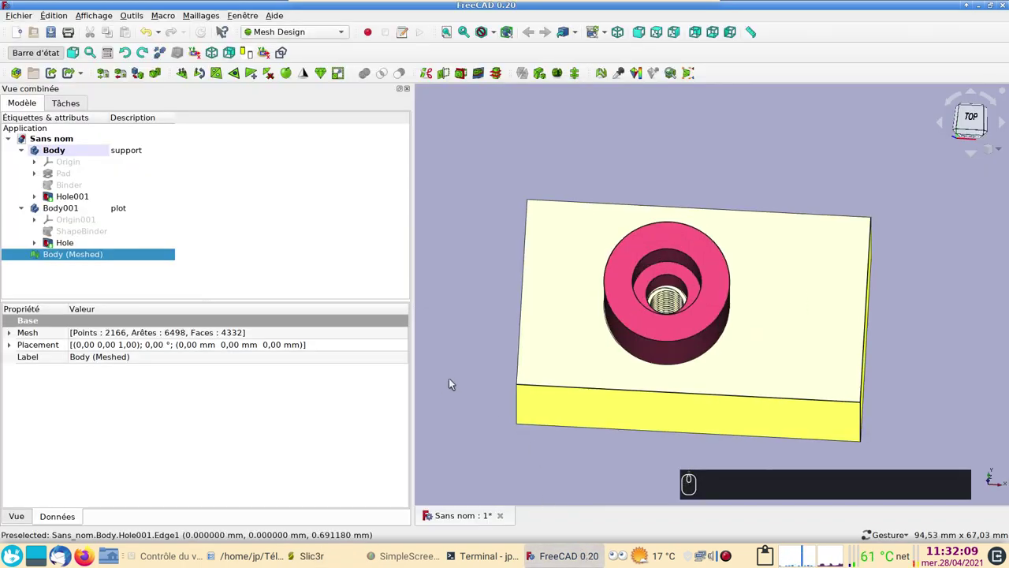